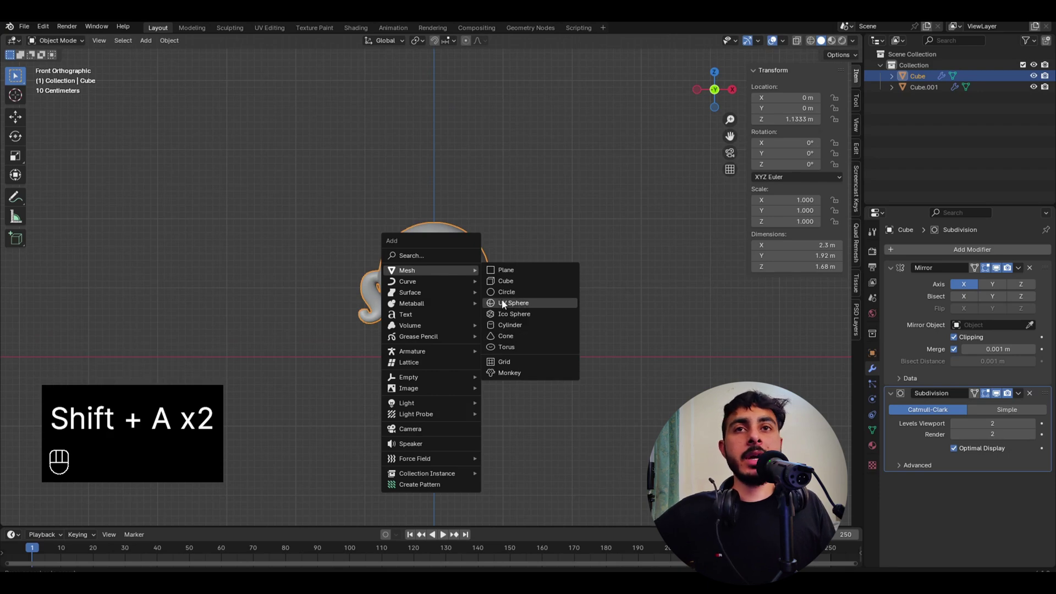
Add a UV sphere and shrink it down to eyeball size.
key("r")
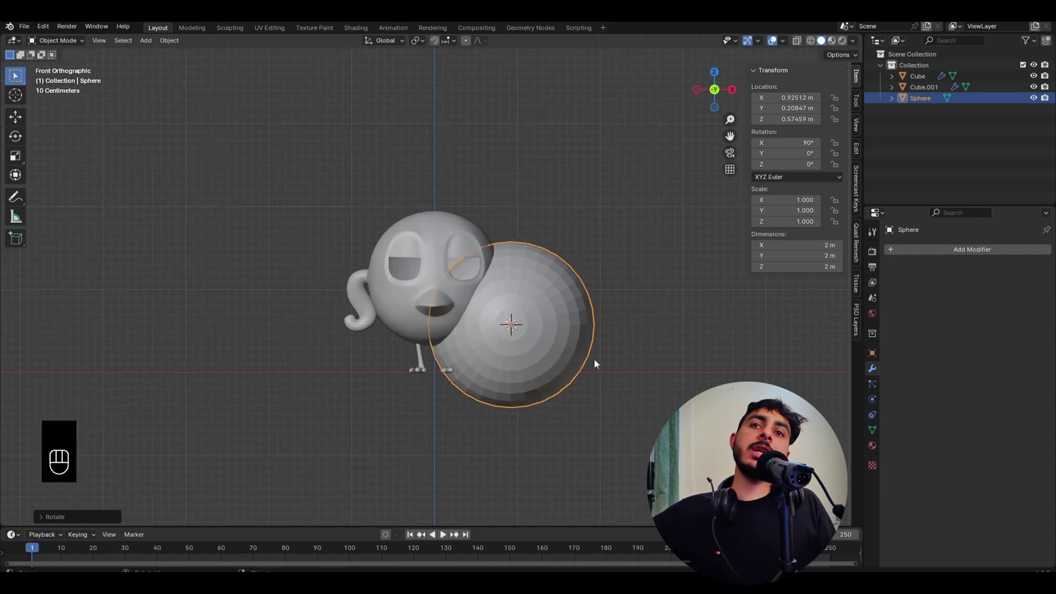
key("Tab")
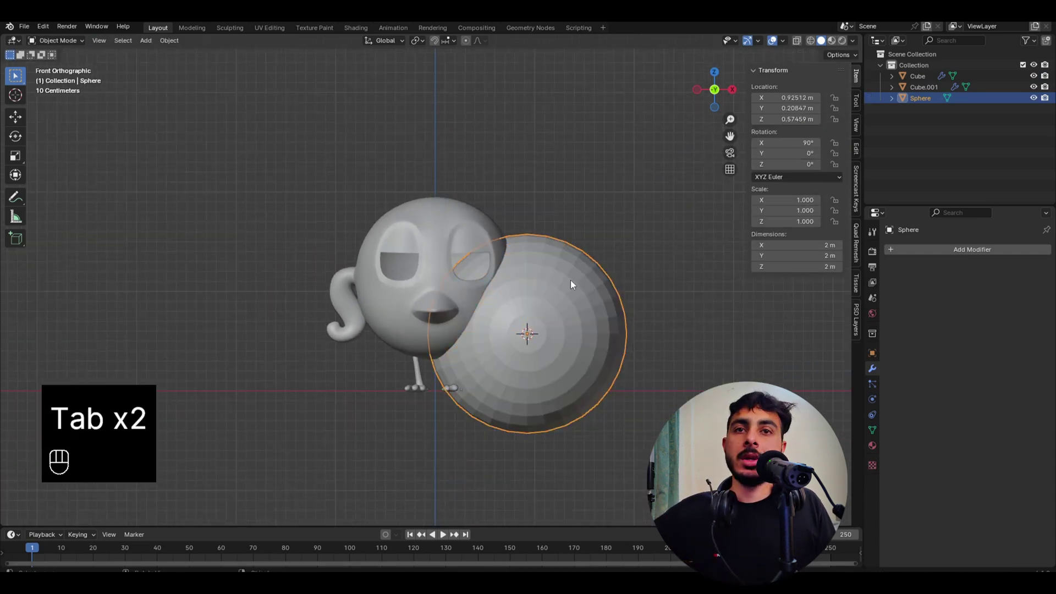
key("F11")
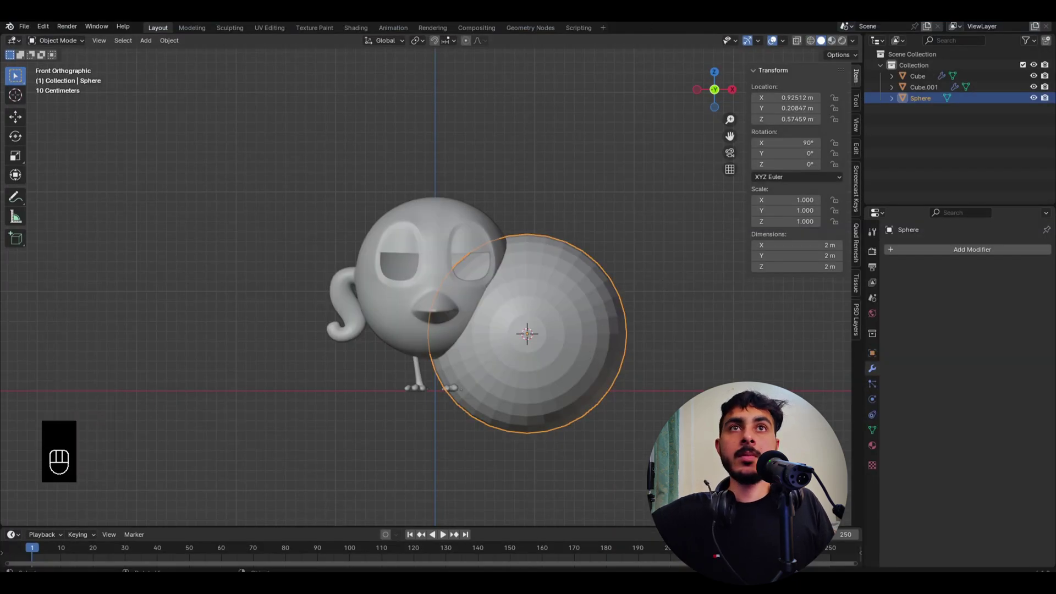
key("F10")
key("F9")
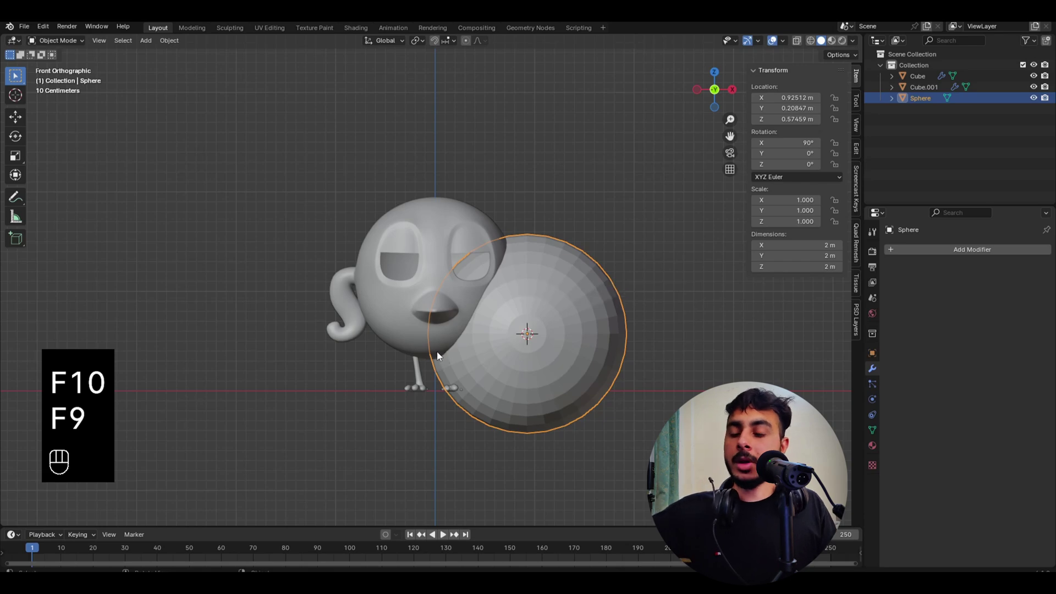
key("s")
left_click_drag(535, 314, 483, 305)
key("s")
left_click(473, 283)
Flatten the sphere along Z and move it into the bird's right-hand eye socket.
key("s")
left_click_drag(594, 355, 459, 371)
key("s")
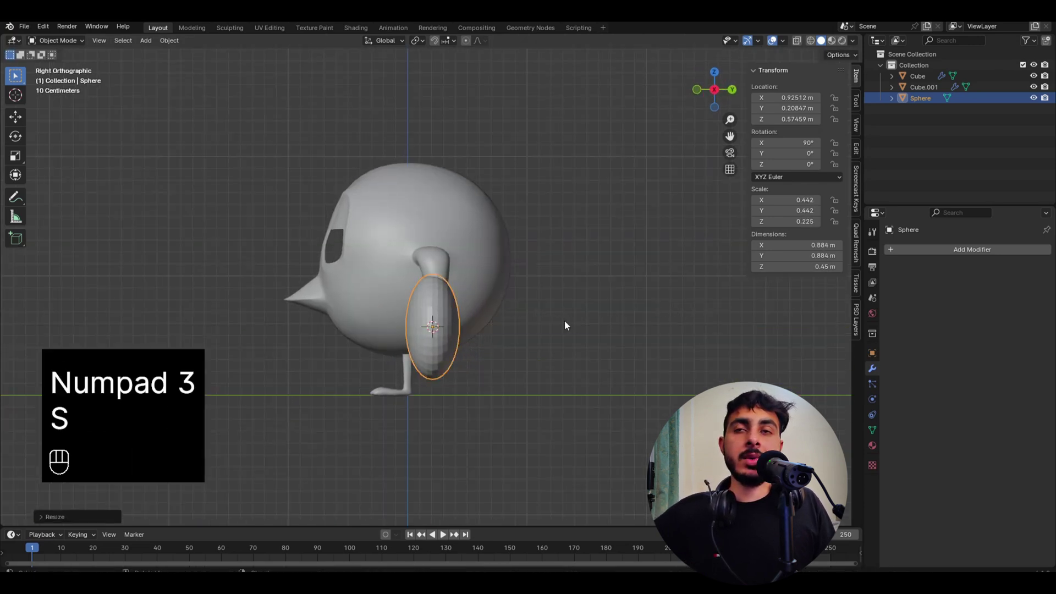
left_click(529, 281)
key("s")
key("g")
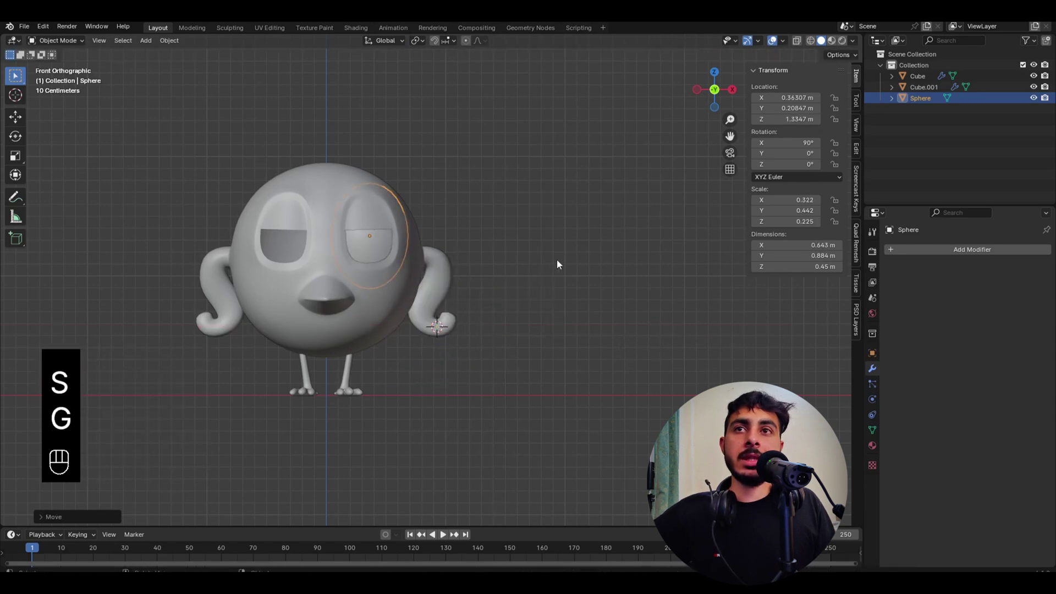
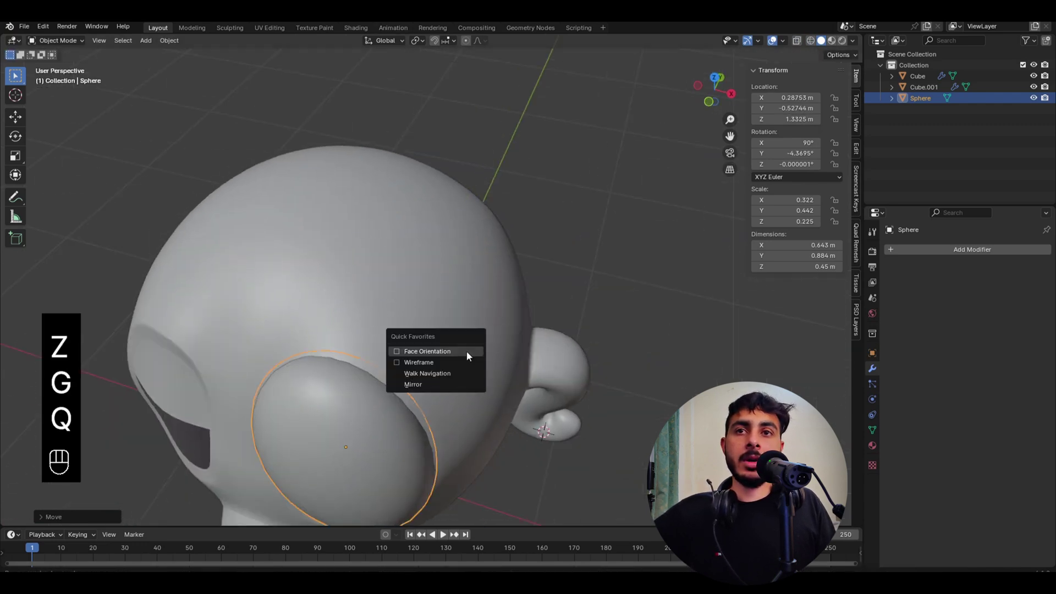
Show the wireframe and shrink and nudge the eyeball until it sits inside the socket.
key("q")
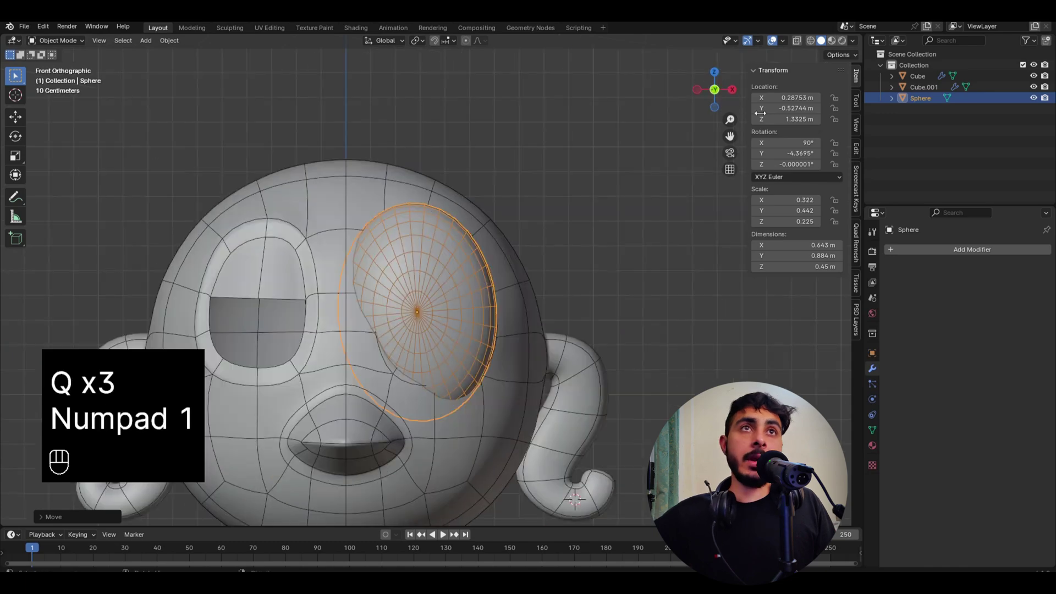
left_click_drag(779, 51, 688, 234)
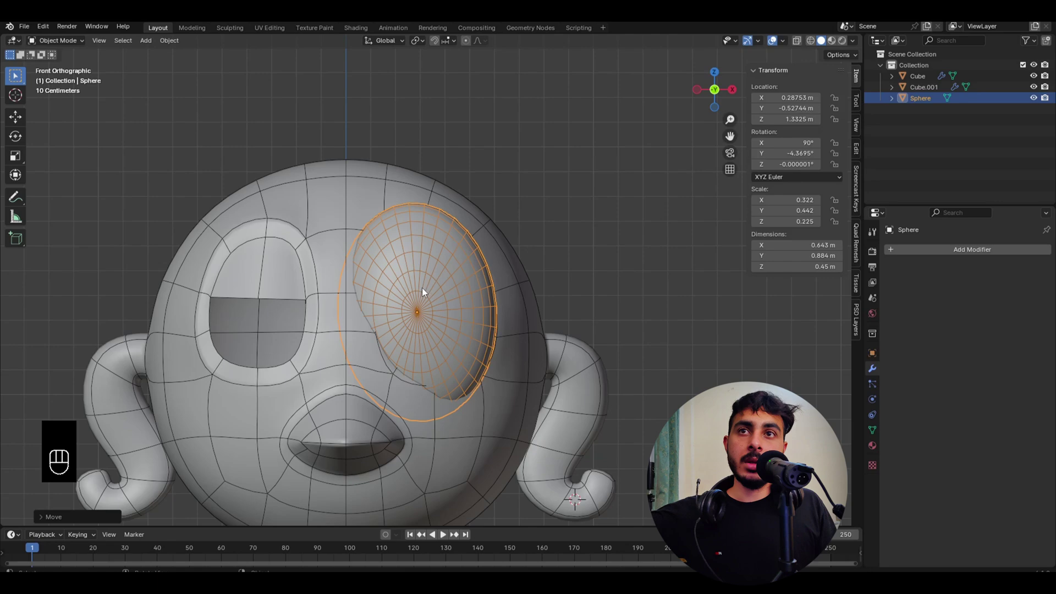
key("g")
key("s")
left_click_drag(525, 344, 450, 362)
key("g")
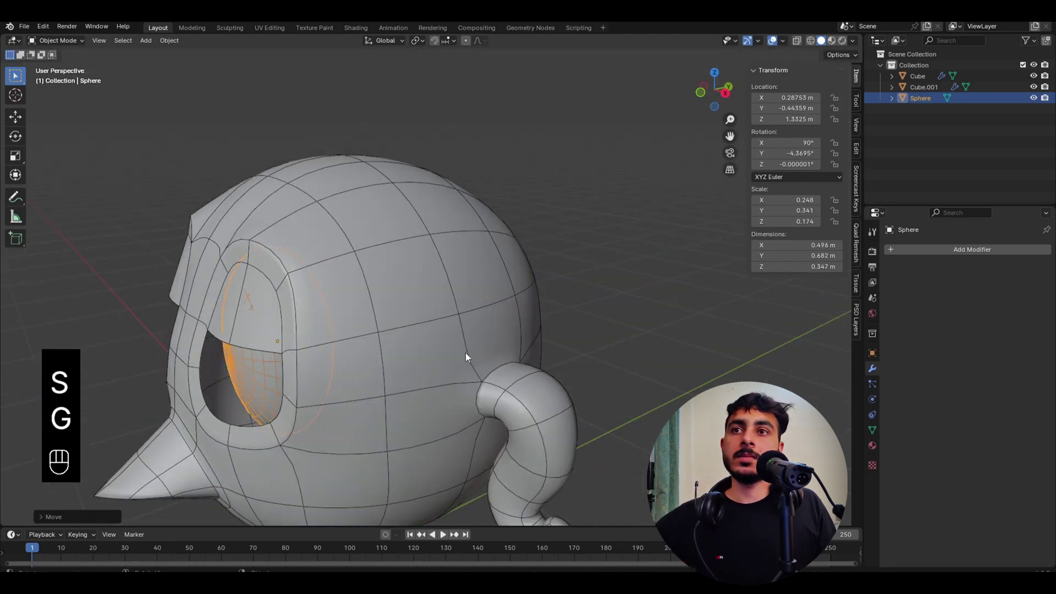
left_click_drag(469, 334, 417, 300)
key("g")
key("s")
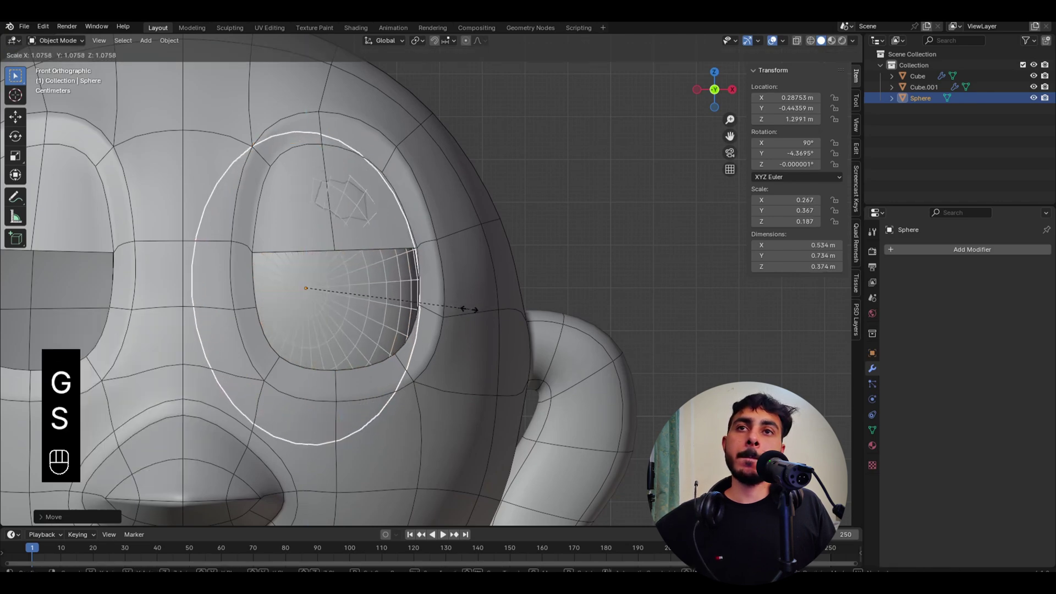
key("g")
Rotate the eyeball on several axes so its tilt follows the socket's angle, checking from the side.
key("r")
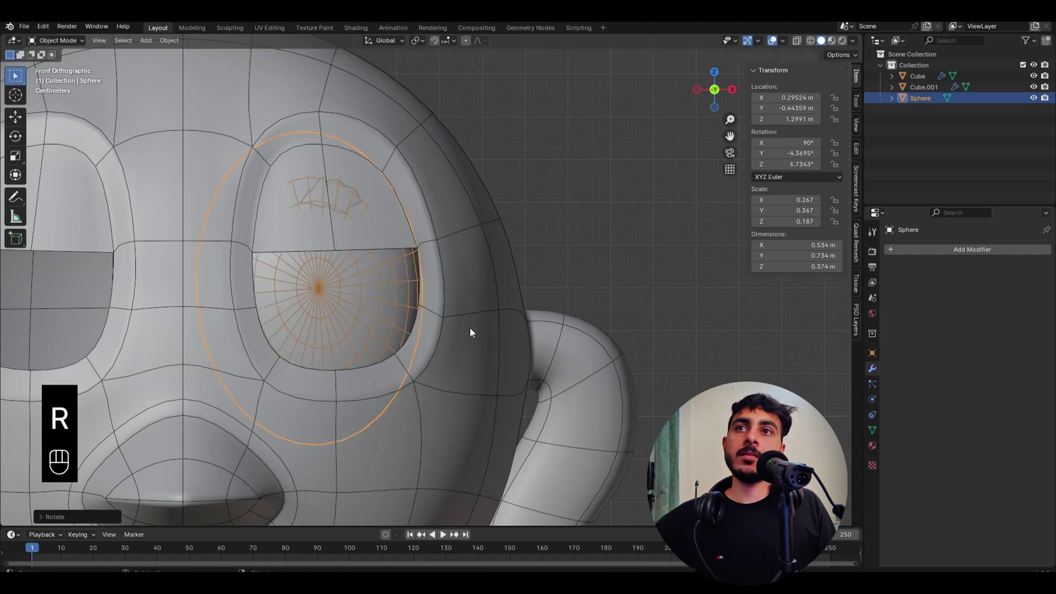
key("r")
key("g")
left_click_drag(446, 338, 400, 349)
key("g")
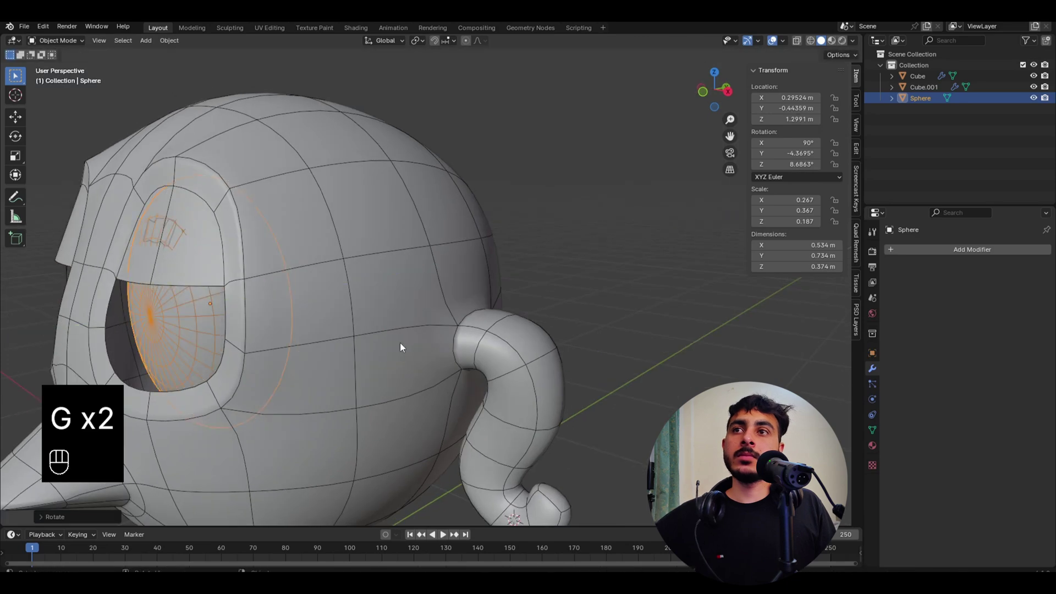
middle_click(335, 323)
left_click_drag(398, 306, 305, 265)
middle_click(290, 259)
left_click_drag(399, 300, 351, 359)
left_click_drag(342, 345, 403, 313)
left_click_drag(427, 344, 434, 320)
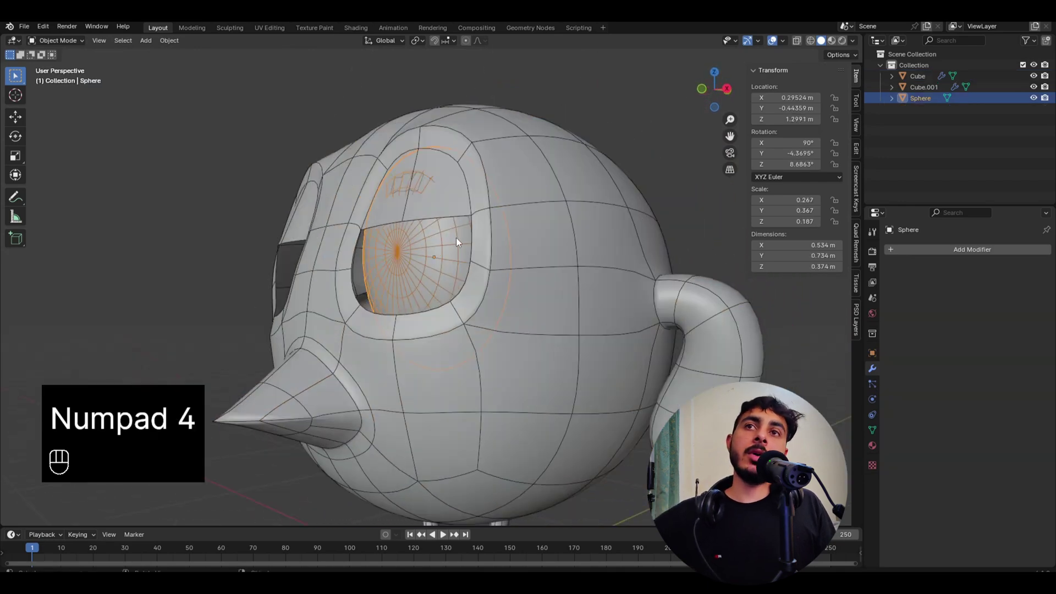
key("r")
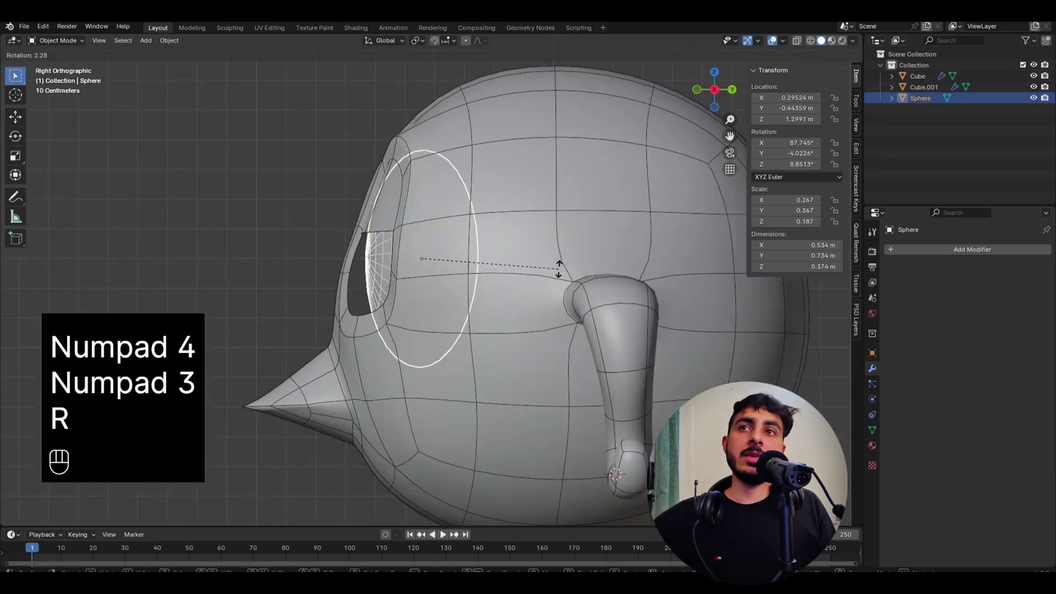
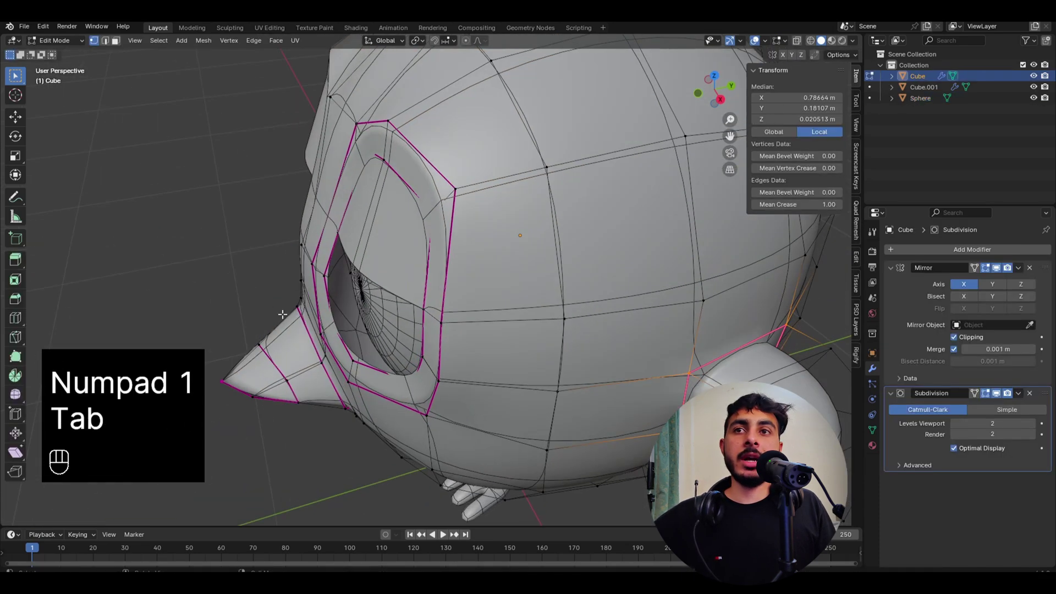
Pull the eye-socket vertices closer around the eyeball with proportional editing.
left_click(334, 316)
left_click(366, 322)
key("z")
key("z")
left_click(465, 351)
left_click(467, 42)
key("g")
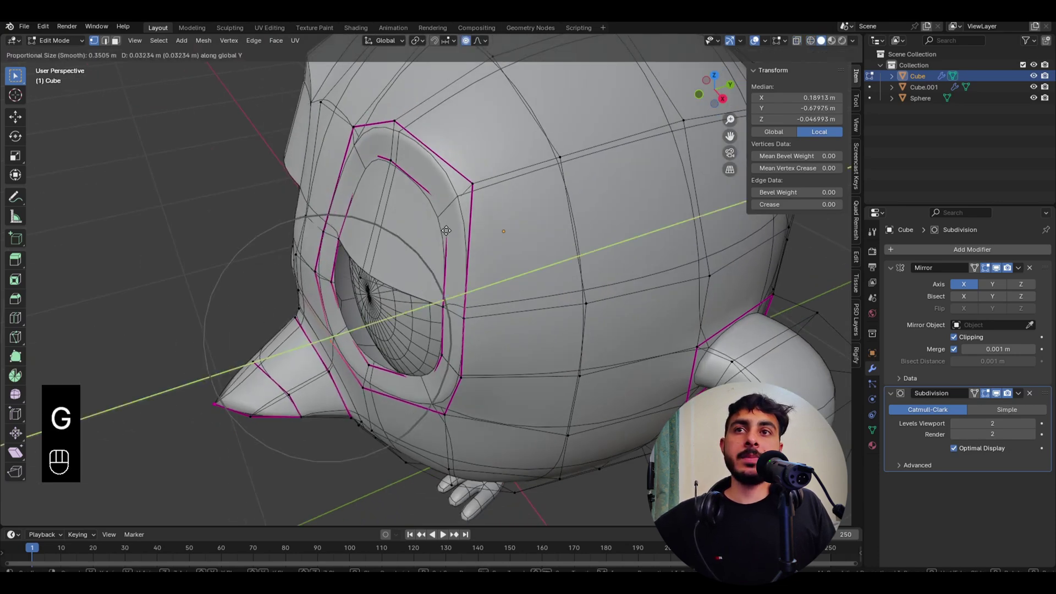
Switch to Sculpt Mode with the Grab brush to shape the eyelid over the eye.
key("Tab")
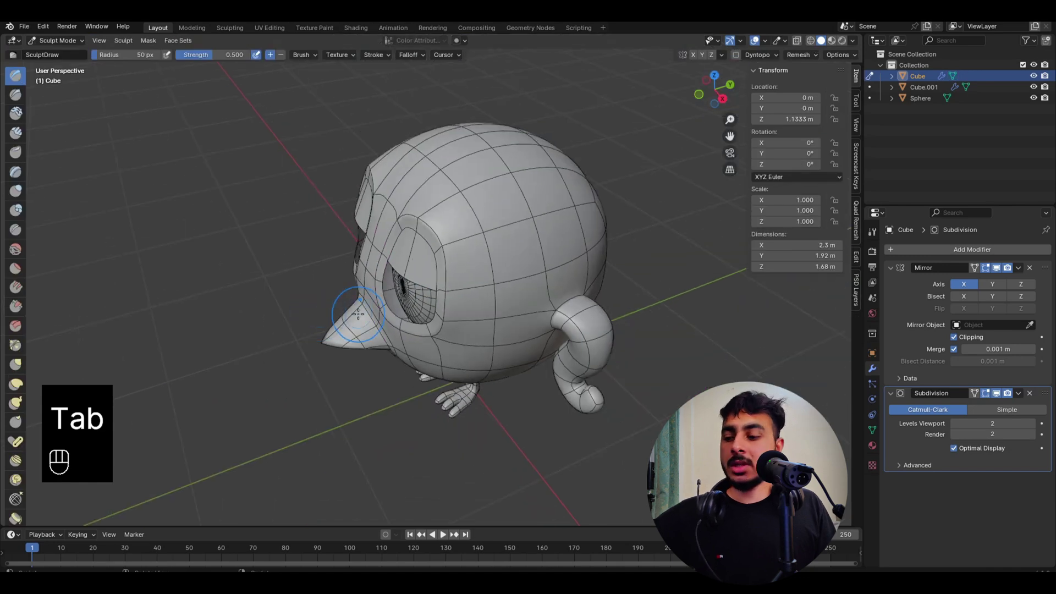
key("h")
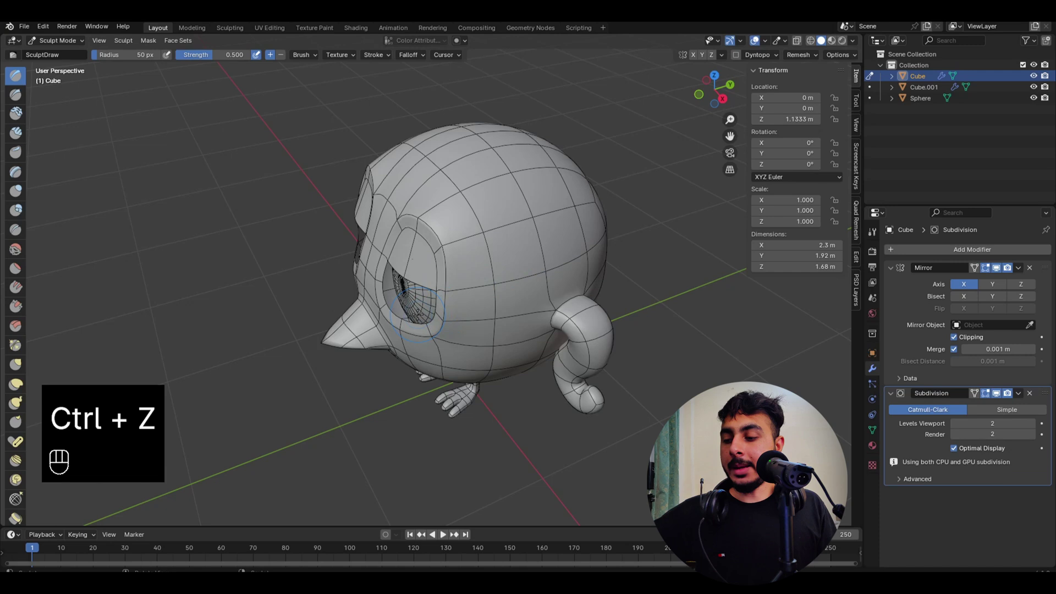
key("ctrl+g")
key("]")
key("]")
key("]")
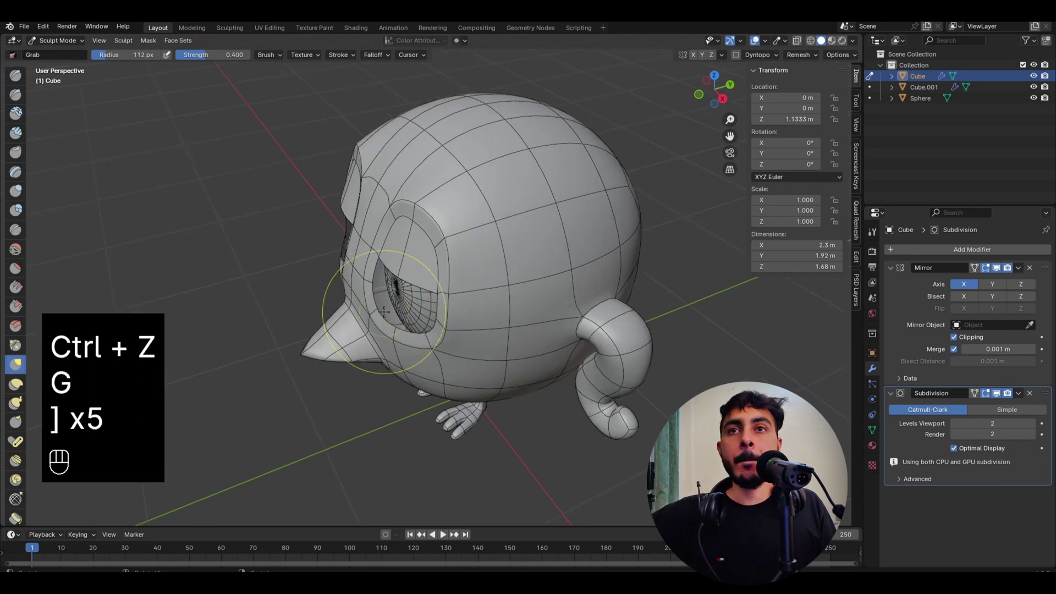
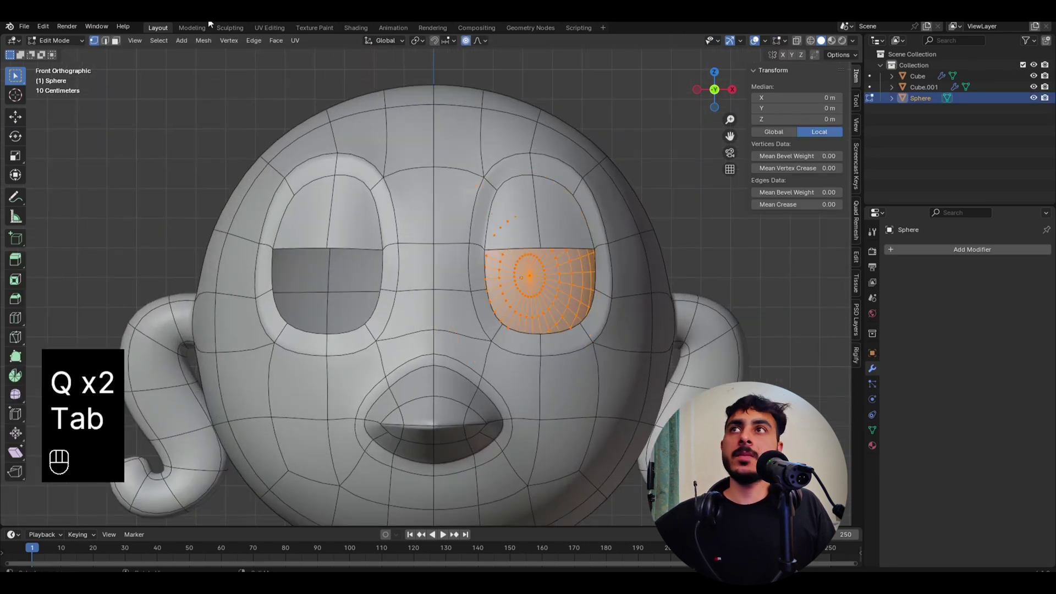
Give the eyeball a Mirror modifier using the body (Cube) as mirror object for matching eyes.
left_click(109, 43)
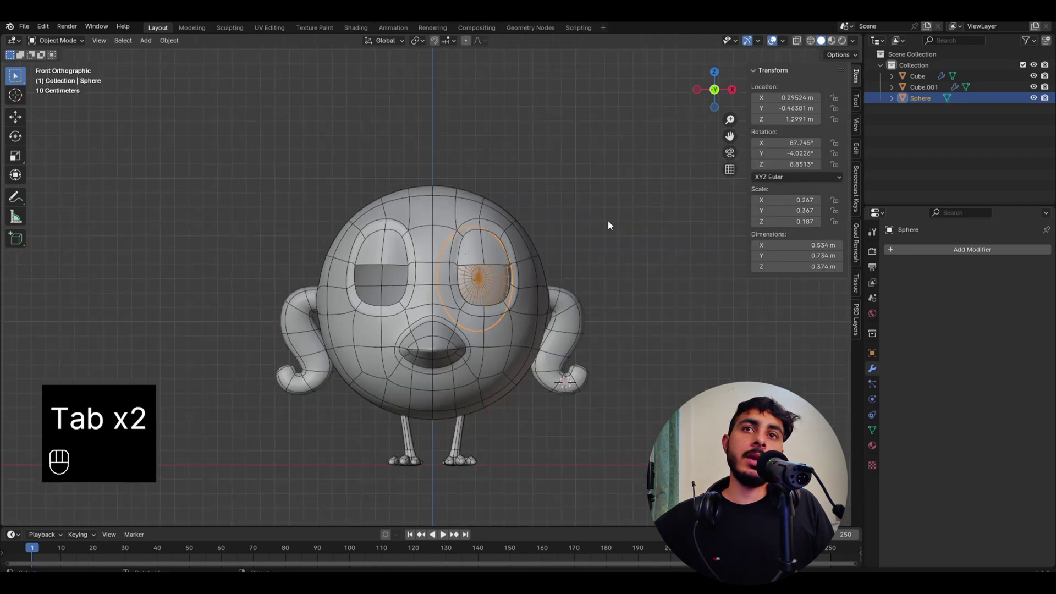
key("s")
left_click(590, 258)
key("q")
left_click(1034, 333)
key("q")
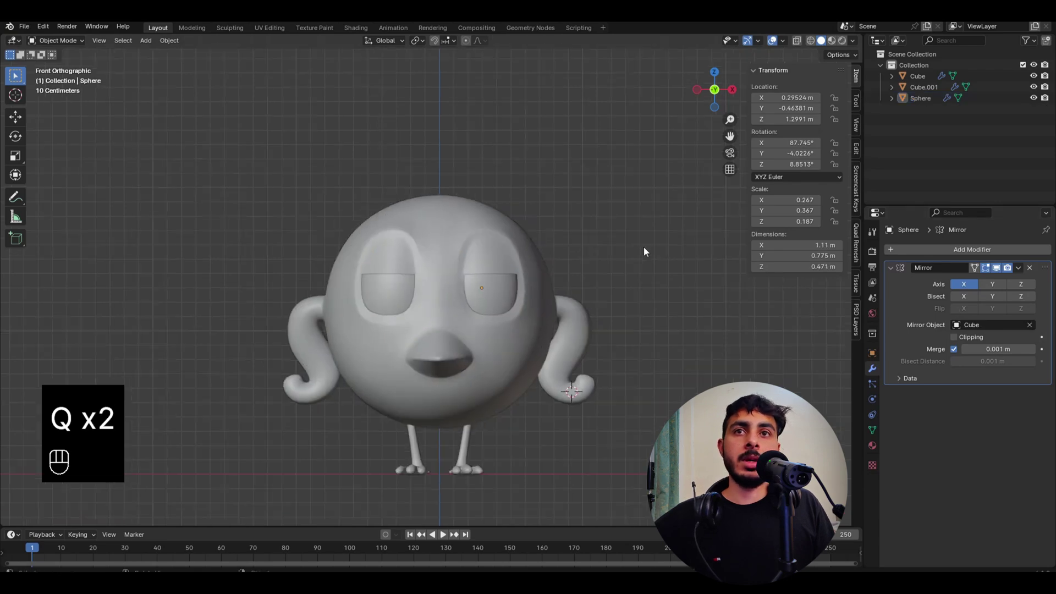
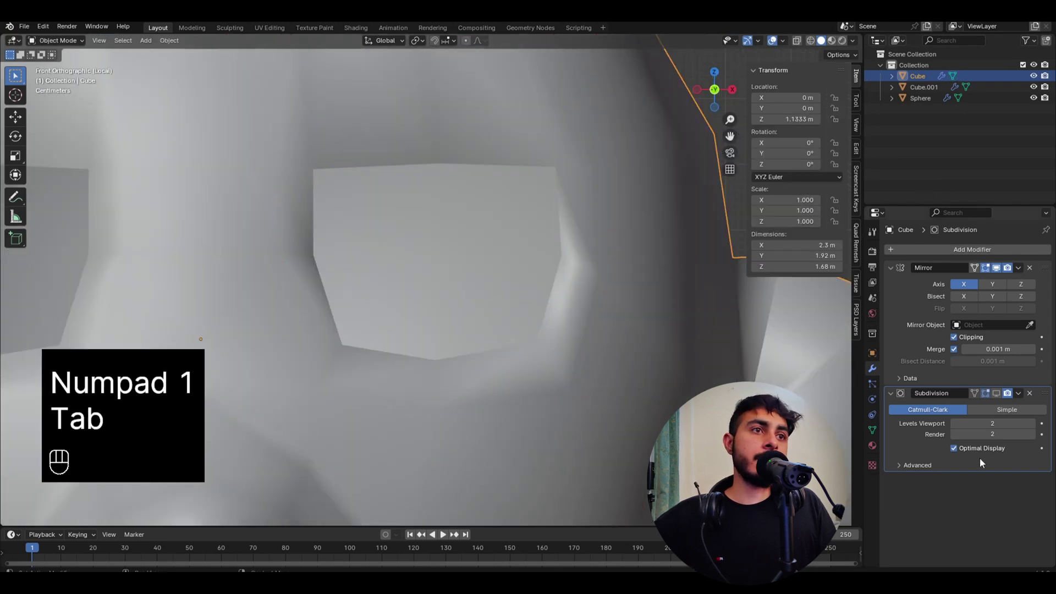
Inspect and adjust the creased eyelid edge loops around the eye socket in Edit Mode.
left_click(1004, 396)
left_click_drag(494, 269, 465, 252)
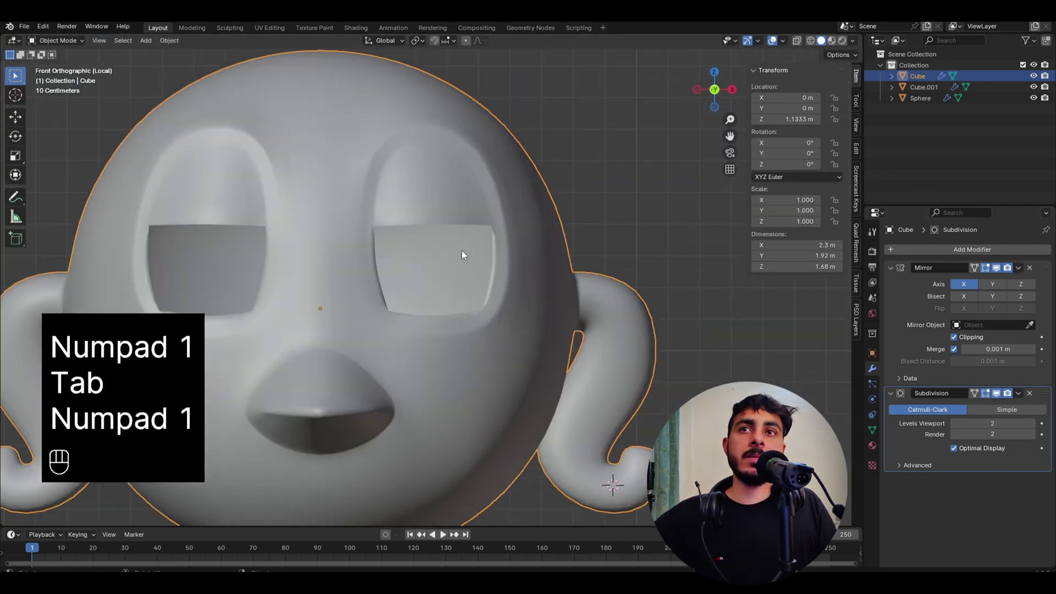
left_click(497, 329)
key("Tab")
key("z")
left_click_drag(354, 326, 381, 339)
key("z")
key("g")
Leave local view and zoom out to frame the whole bird, legs included, in front view.
key("Tab")
key("/")
left_click_drag(420, 274, 448, 302)
left_click_drag(437, 271, 406, 194)
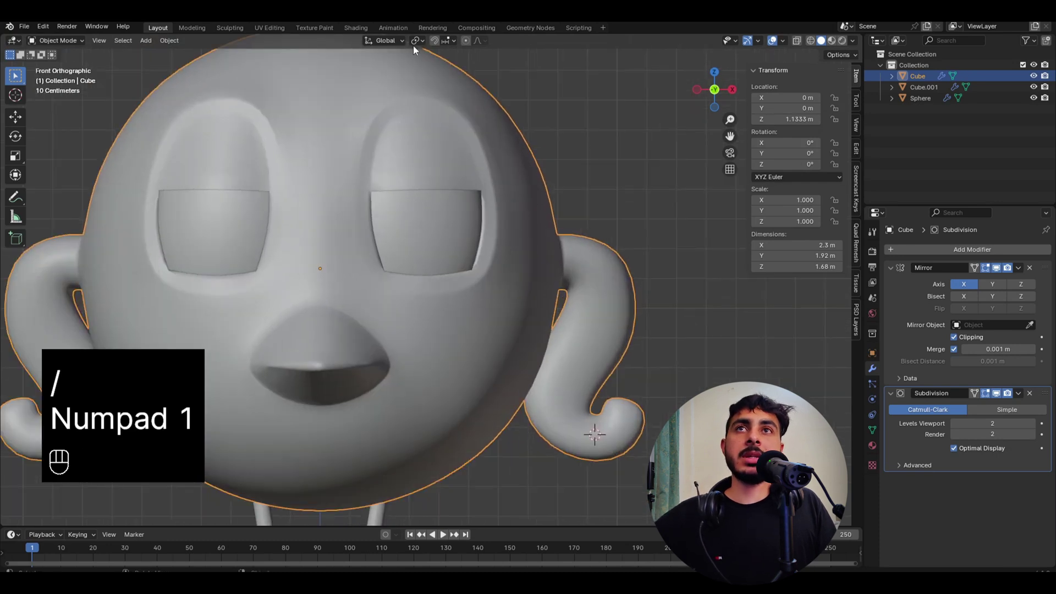
key("Tab")
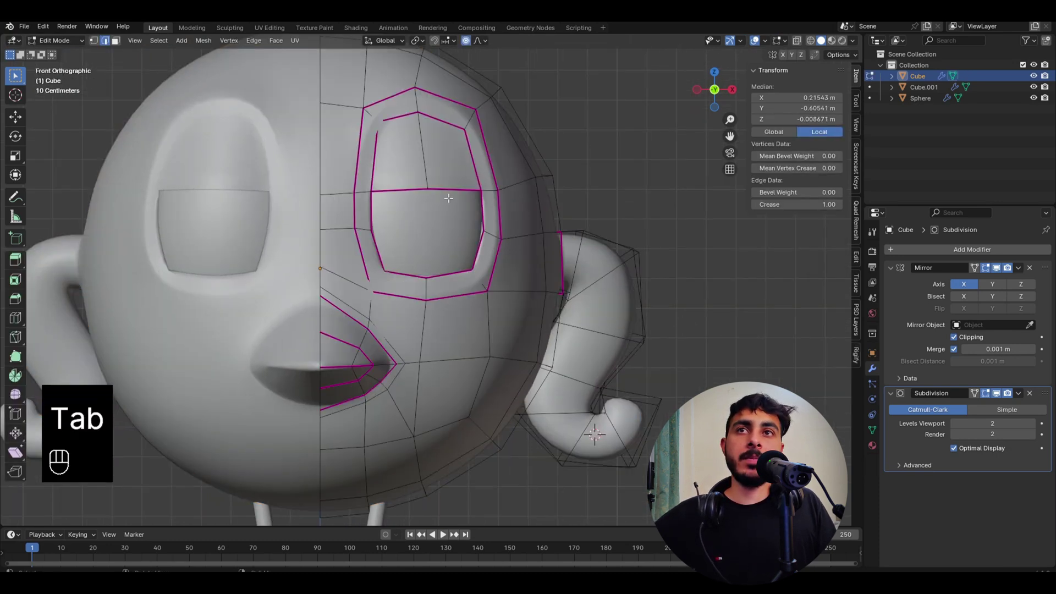
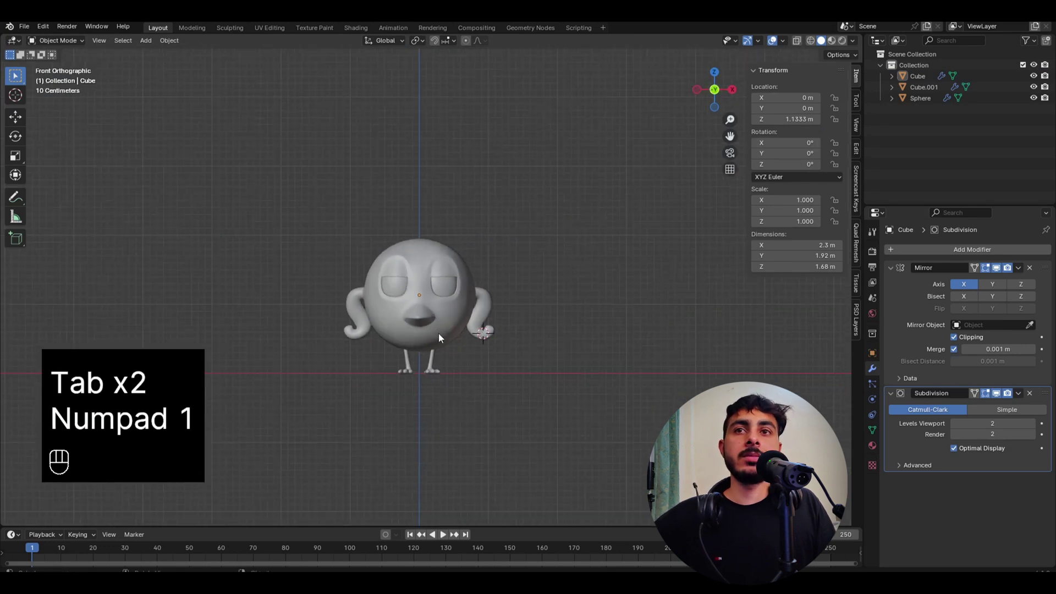
Scale up the eyelid faces and tweak their vertices for a droopy, half-lidded look.
key("Tab")
key("s")
key("Tab")
left_click(445, 257)
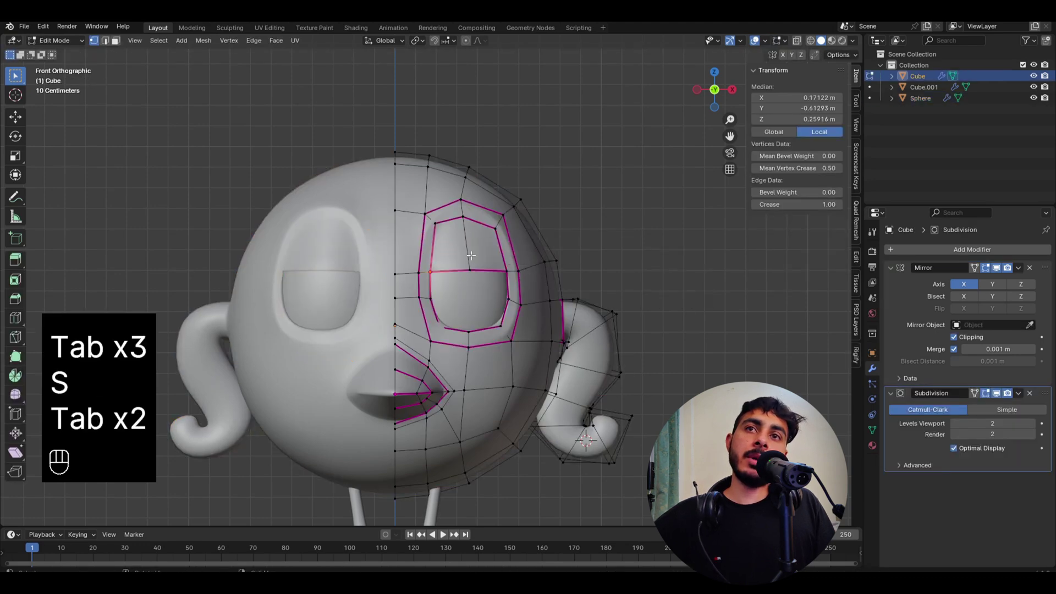
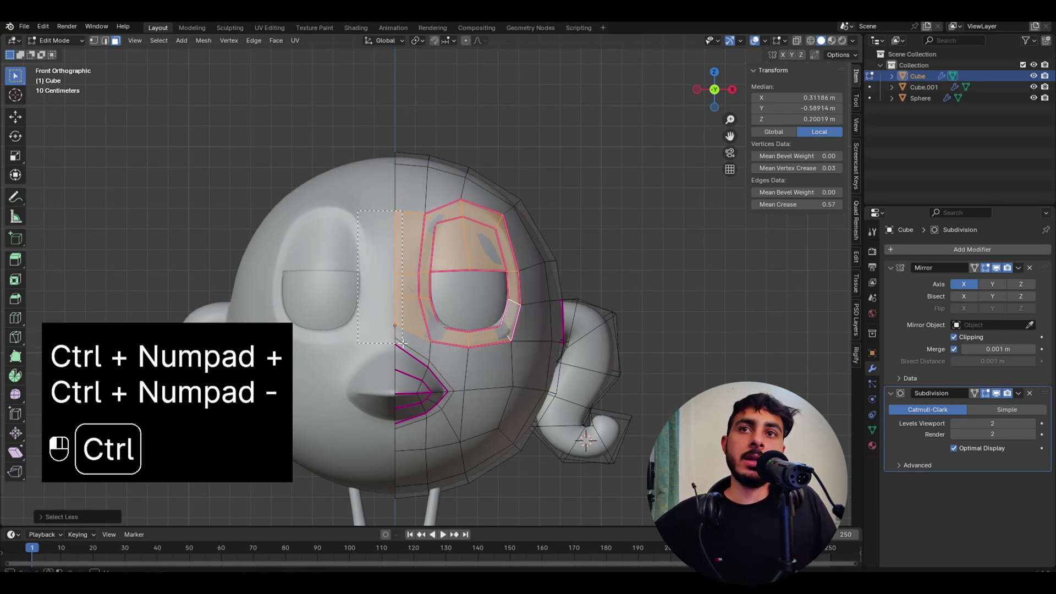
key("s")
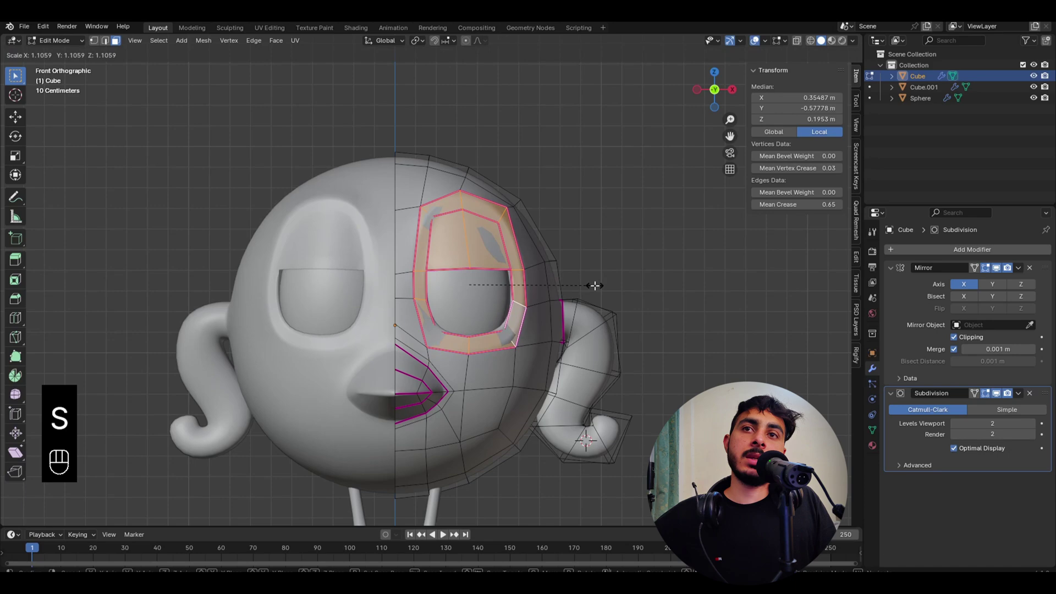
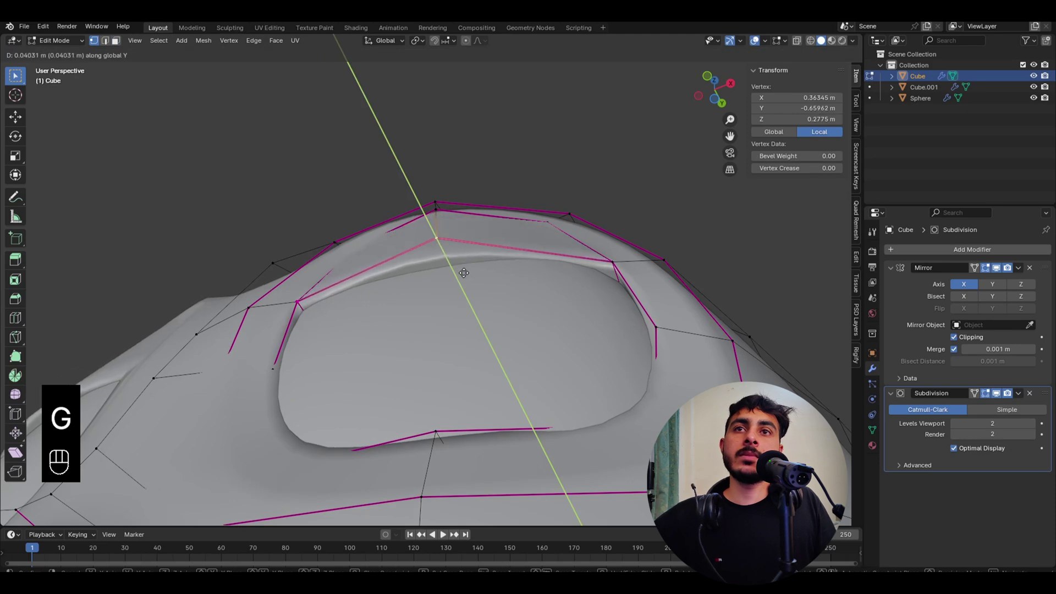
key("s")
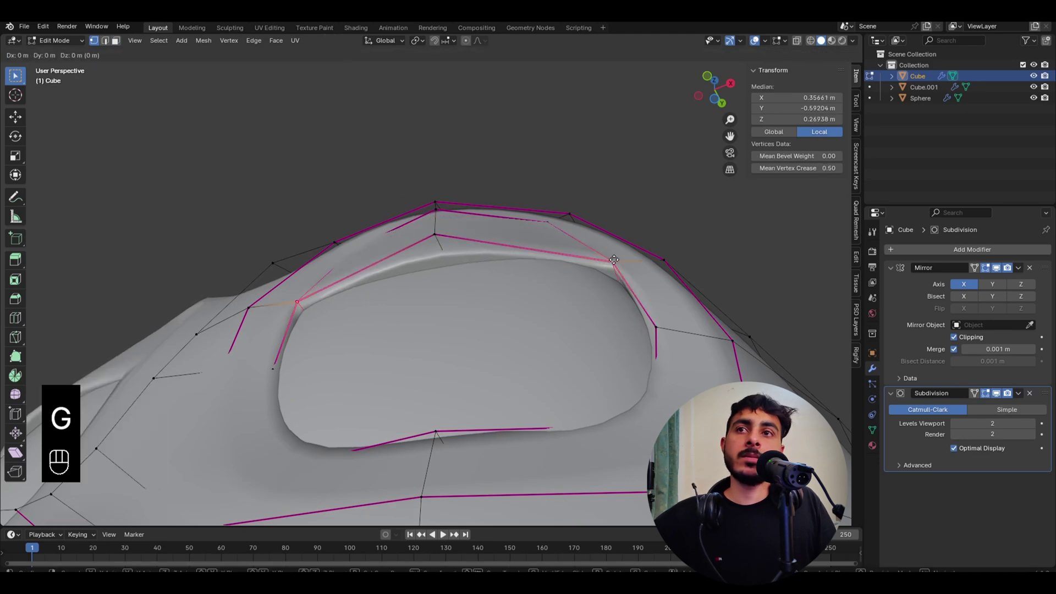
key("Tab")
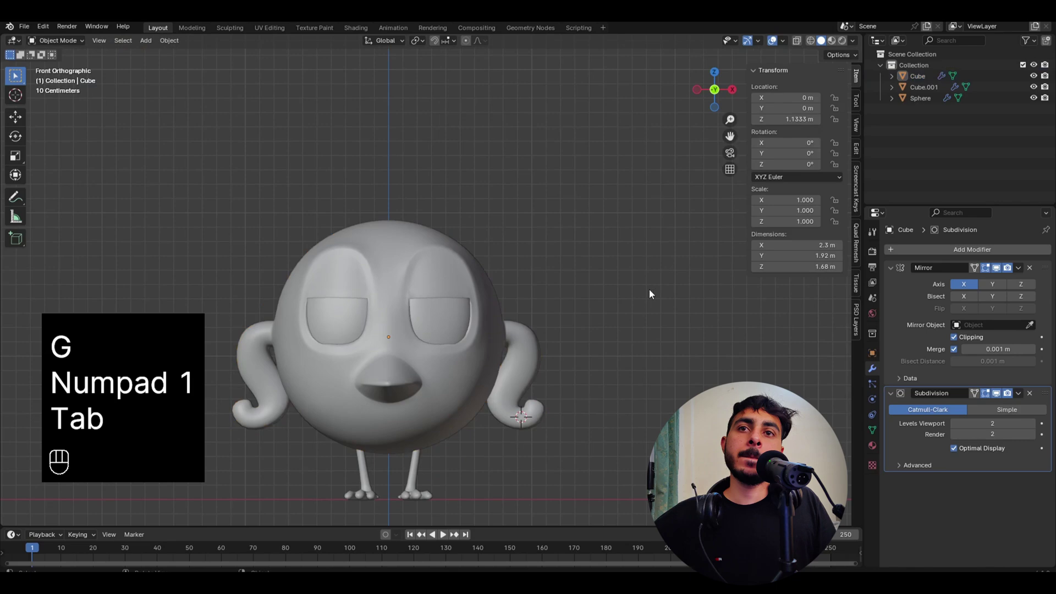
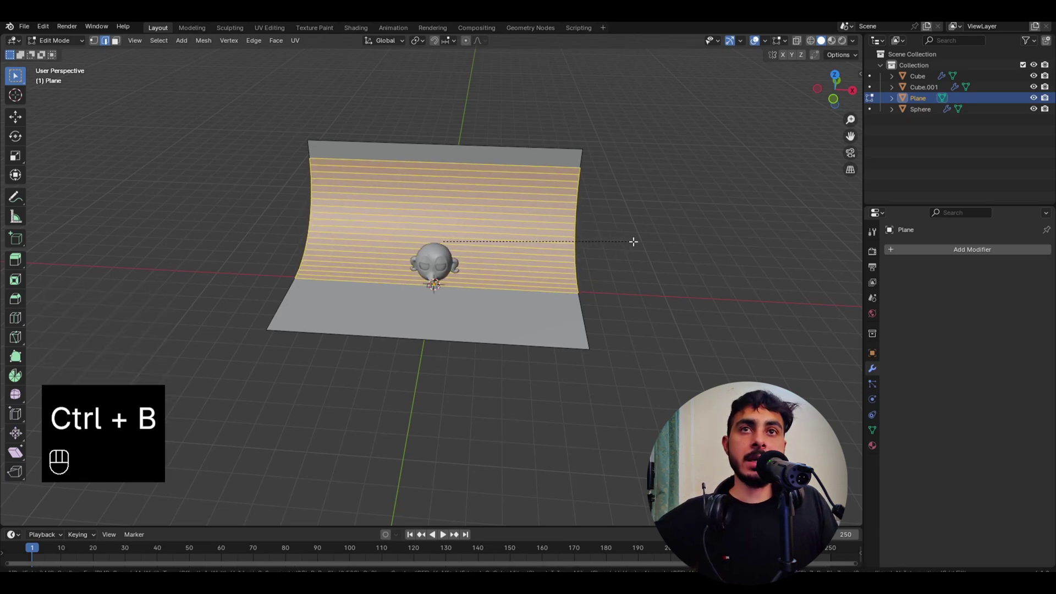
Leave Edit Mode on the backdrop plane and zoom in on the bird standing before it.
key("Tab")
left_click(514, 237)
left_click_drag(475, 240, 493, 269)
Add a camera to the scene looking at the bird.
left_click(495, 270)
left_click(505, 283)
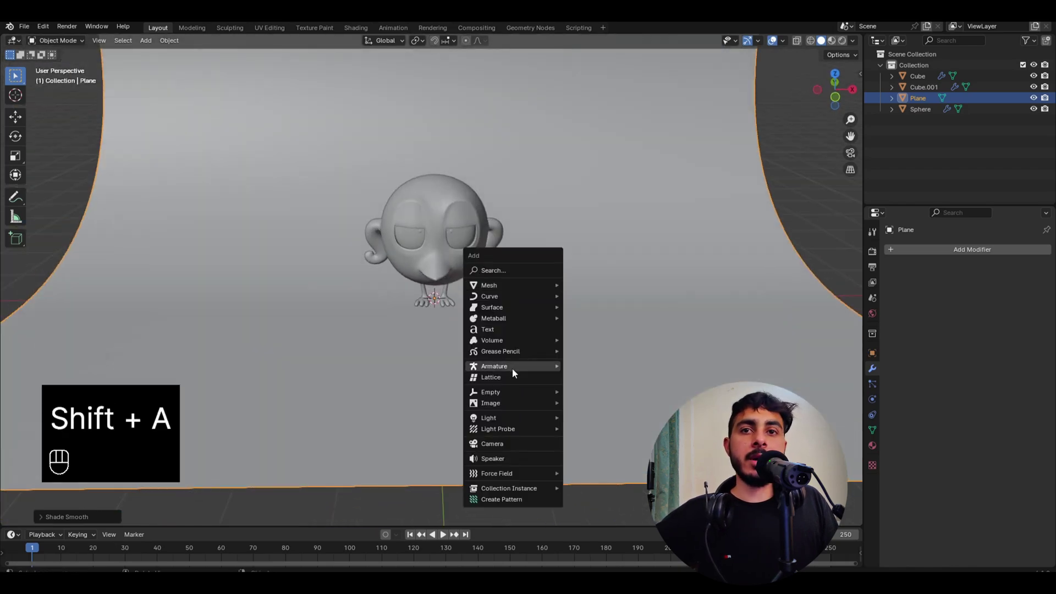
left_click(454, 337)
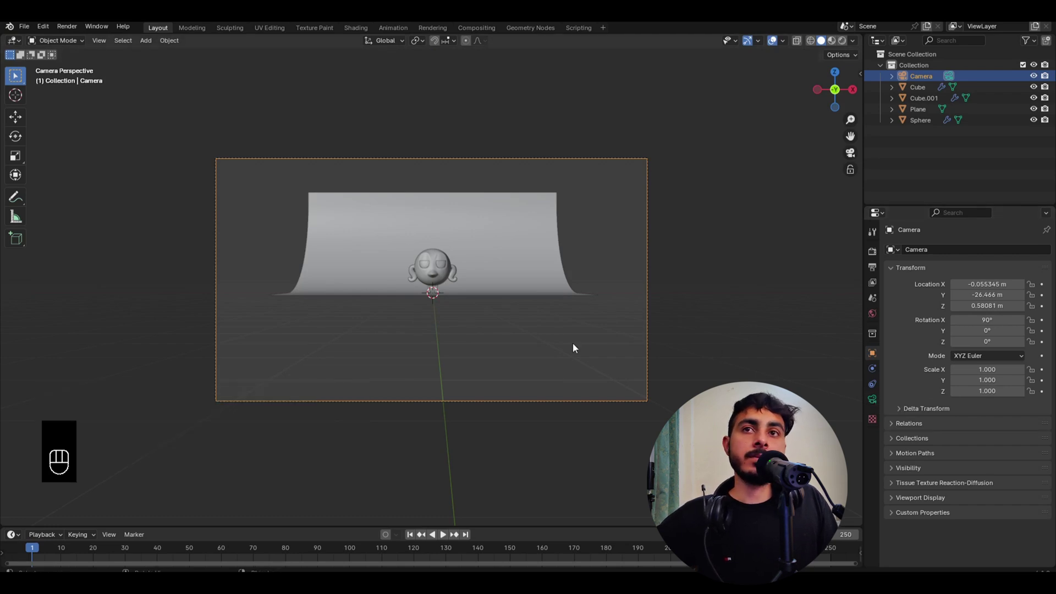
Move the camera forward and a little higher so the bird fills the shot.
left_click(475, 339)
left_click_drag(479, 342, 541, 358)
key("g")
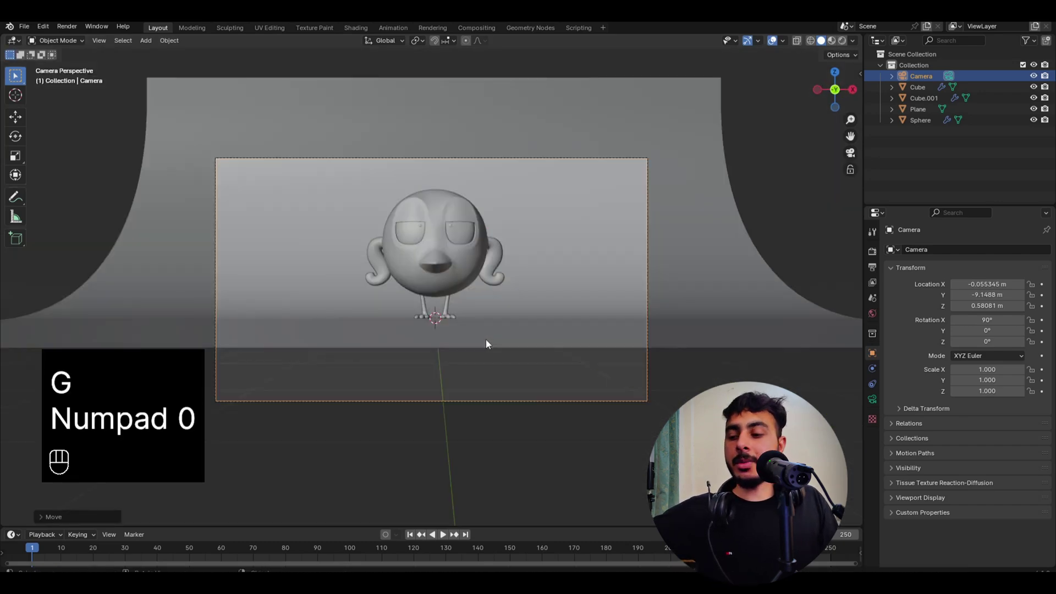
key("g")
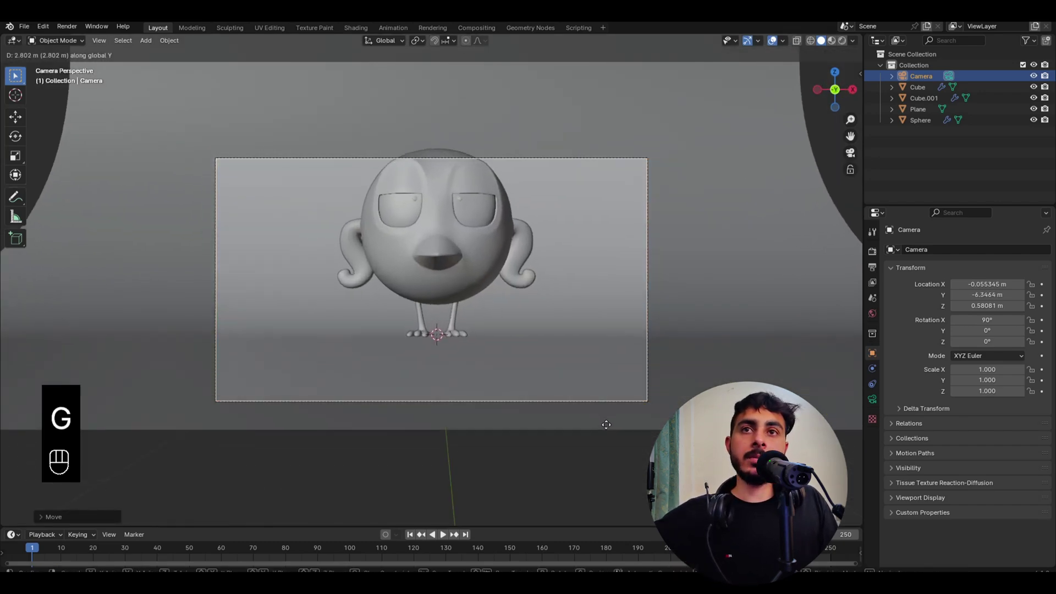
key("g")
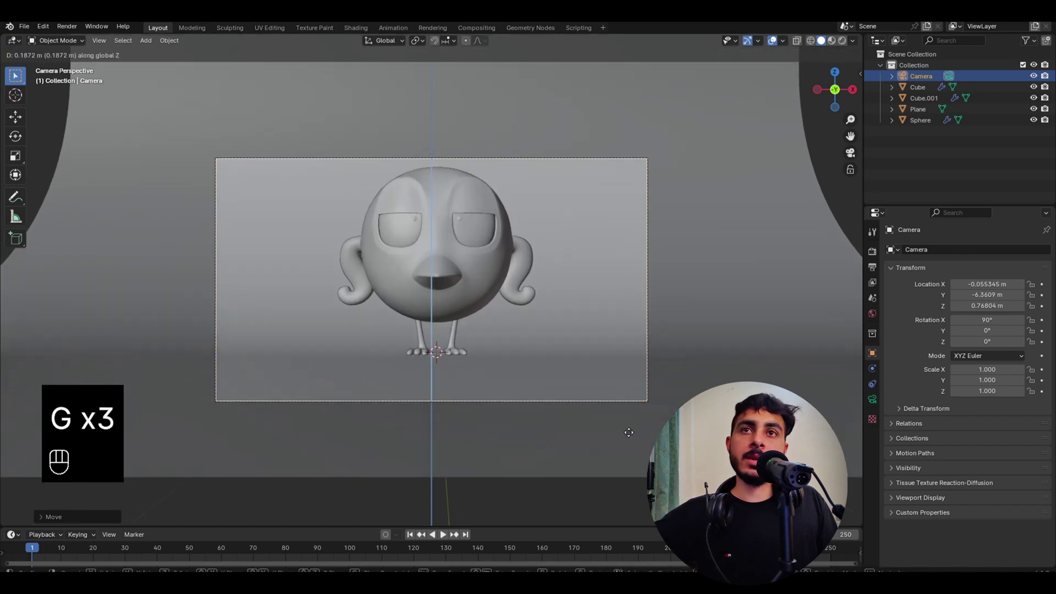
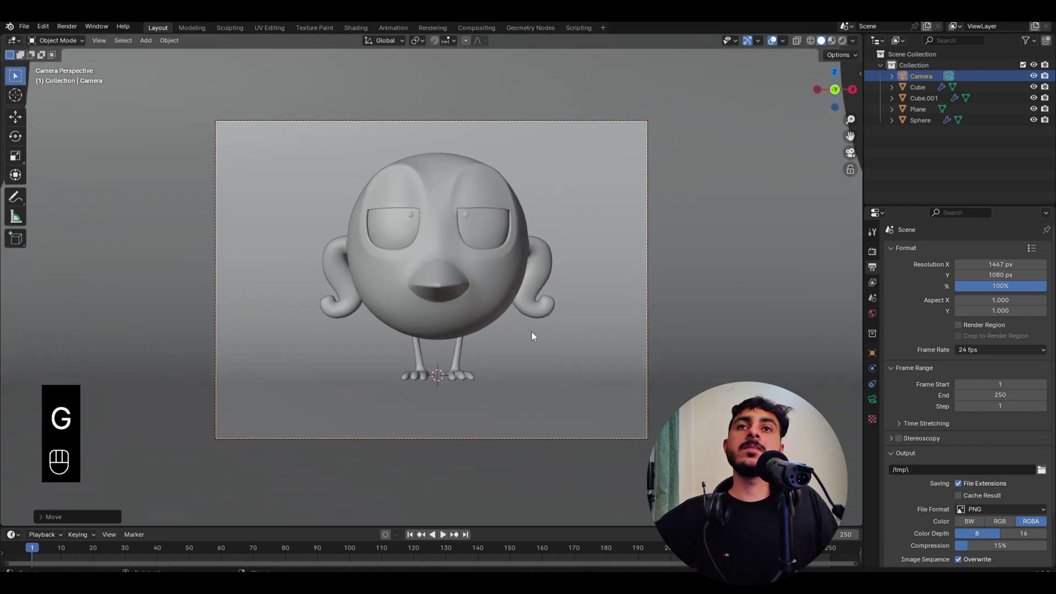
Show the rendered camera preview and switch the render engine to Cycles on GPU Compute.
key("s")
left_click(464, 342)
key("z")
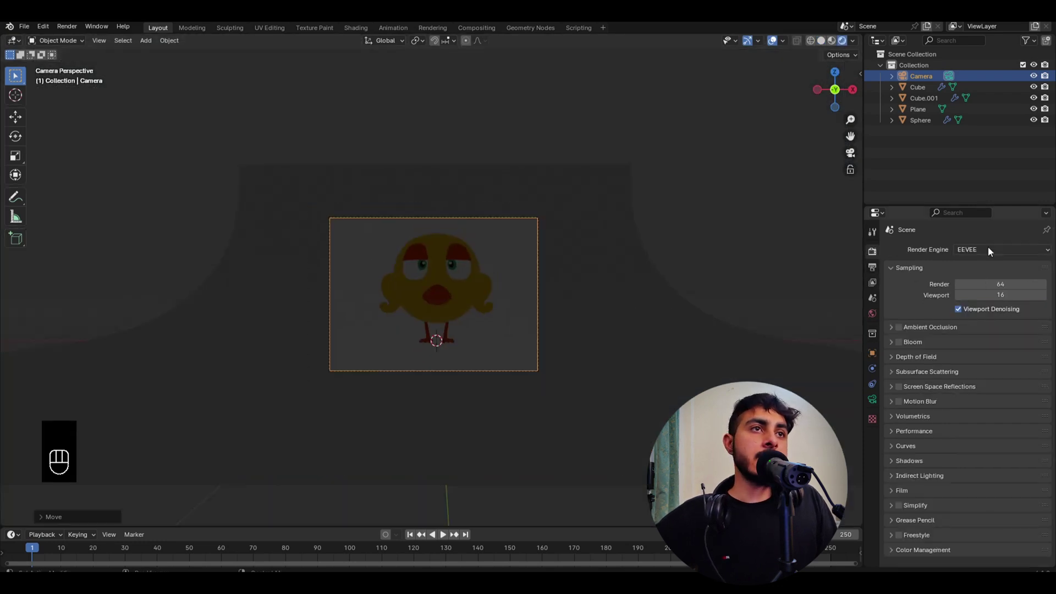
left_click_drag(986, 255, 927, 326)
Give the backdrop plane a new material with a saturated blue base colour.
left_click(984, 274)
left_click_drag(982, 281, 950, 338)
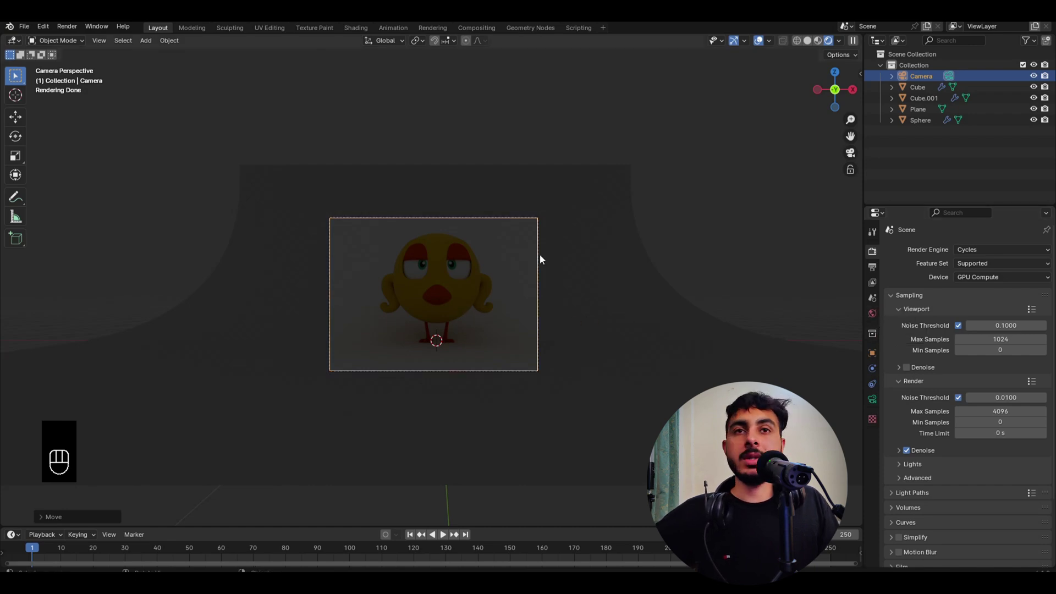
key("z")
key("Tab")
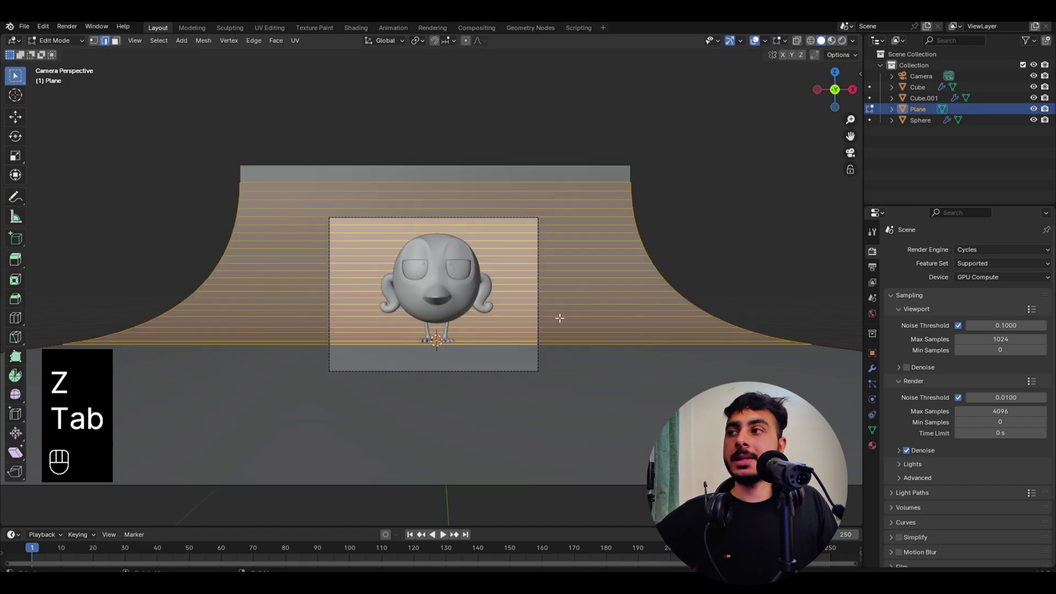
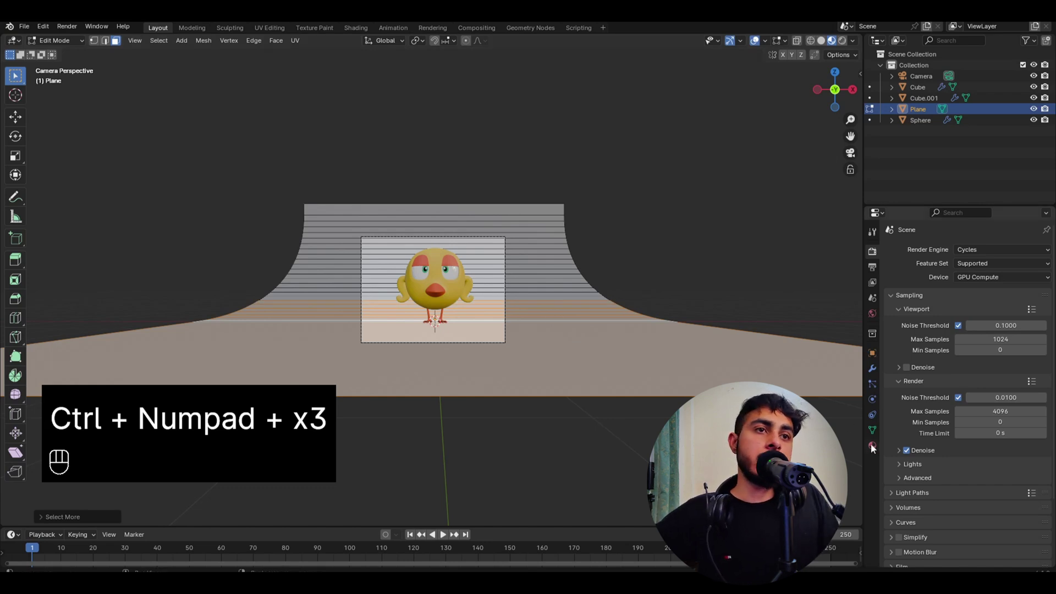
key("Tab")
left_click_drag(931, 301, 940, 341)
left_click(1008, 369)
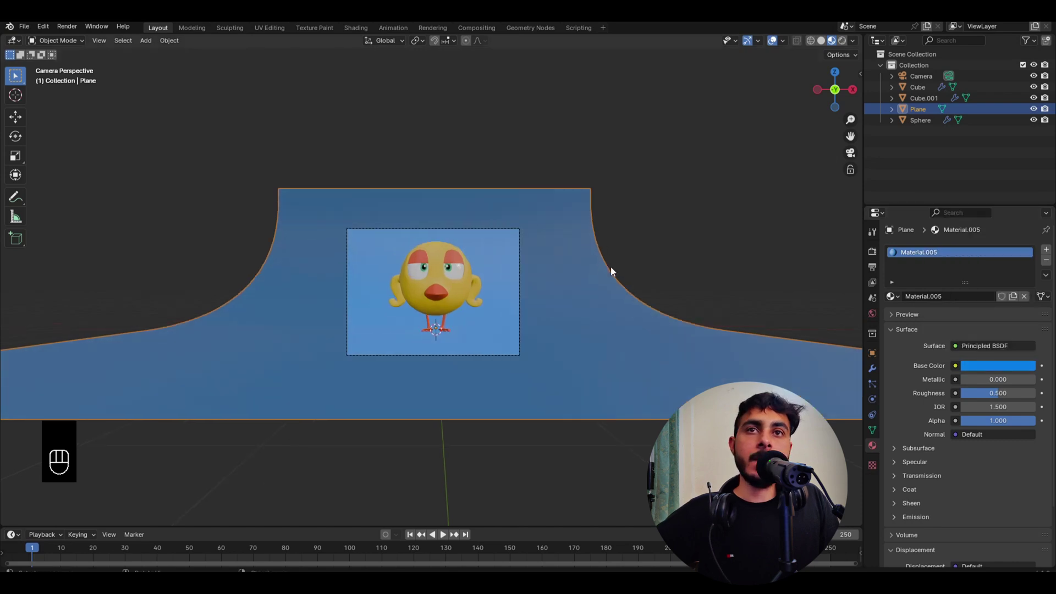
Assign a new green material to the backdrop's wall faces, leaving the floor blue, and preview rendered.
key("Tab")
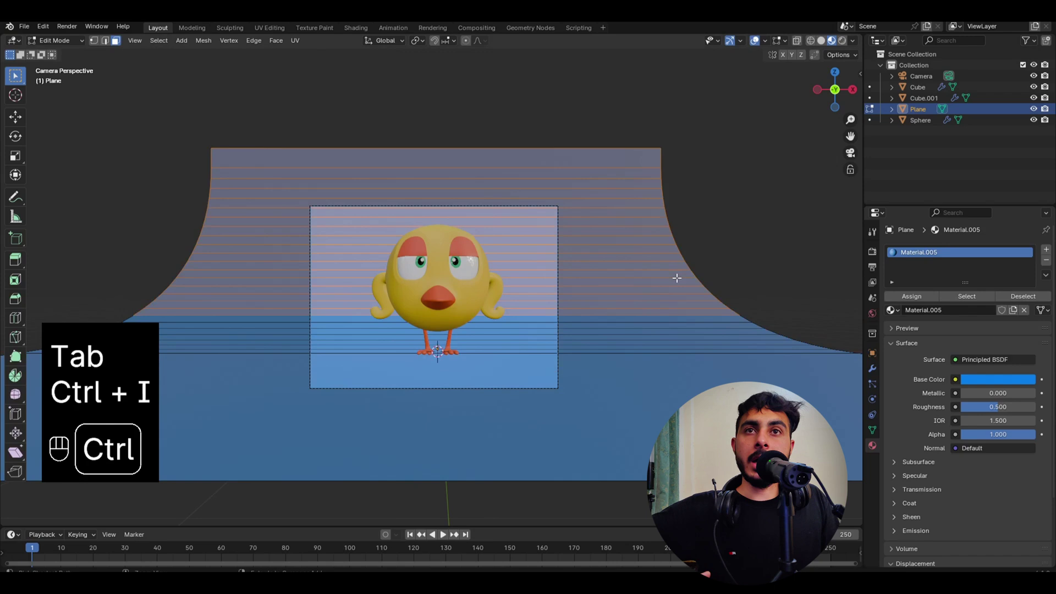
double_click(1052, 253)
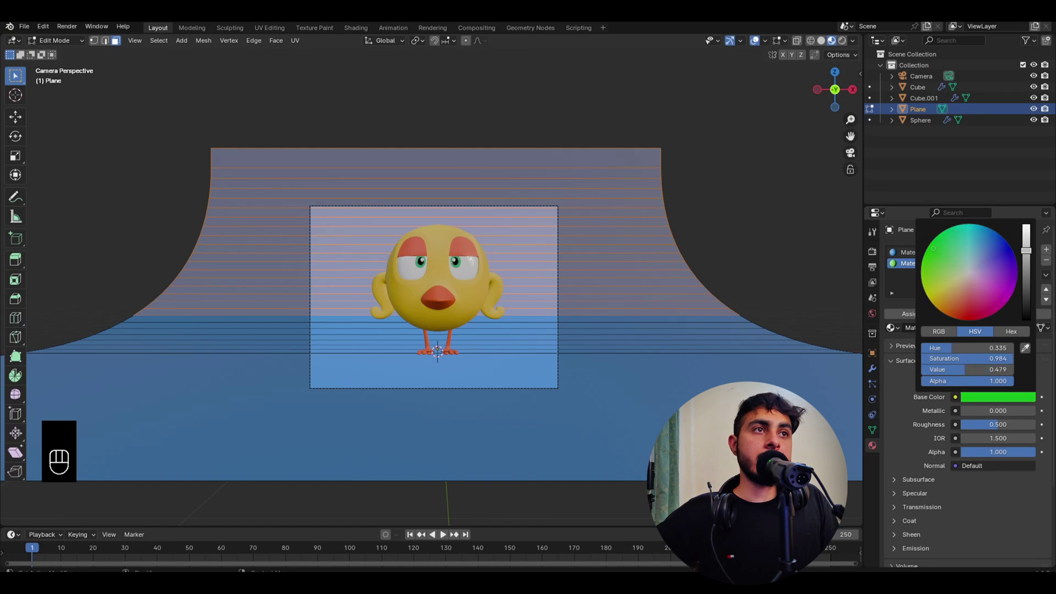
key("Tab")
left_click(798, 209)
key("z")
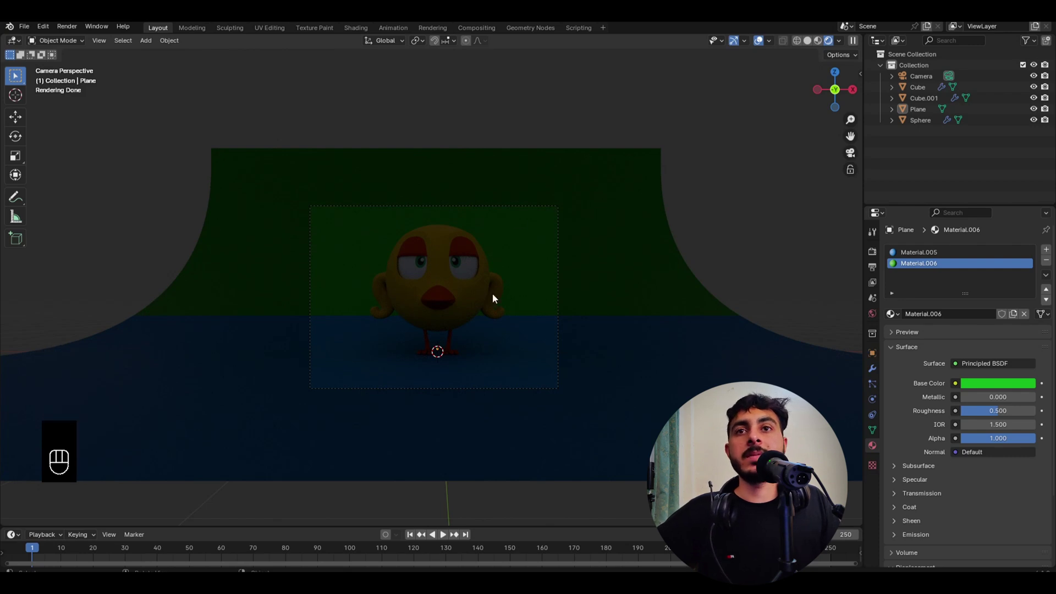
Enable depth of field on the camera focused on the Cube and lower the F-stop to about 0.5.
middle_click(509, 308)
left_click(513, 259)
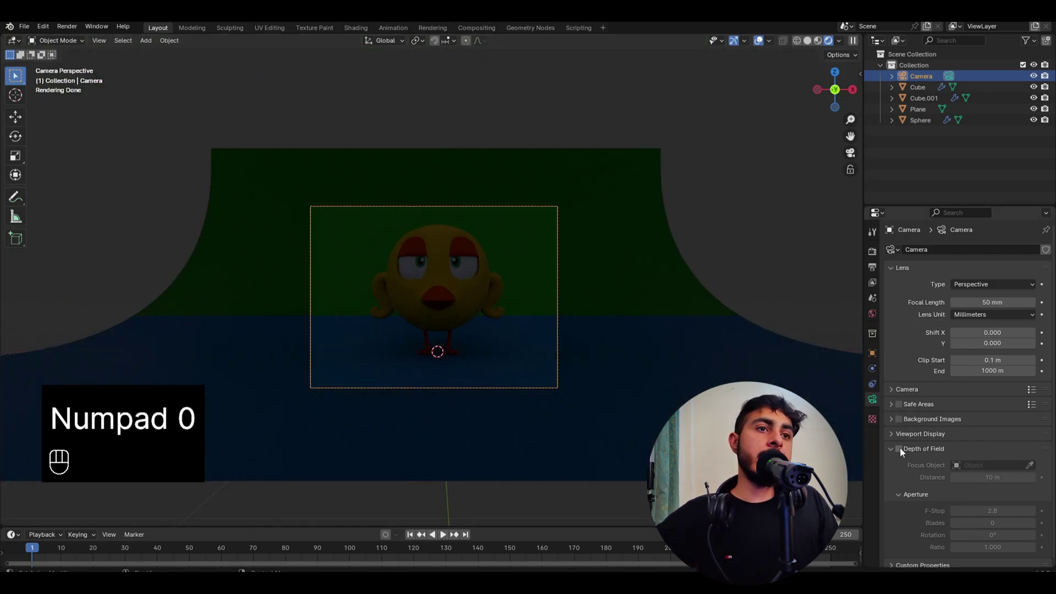
left_click(902, 451)
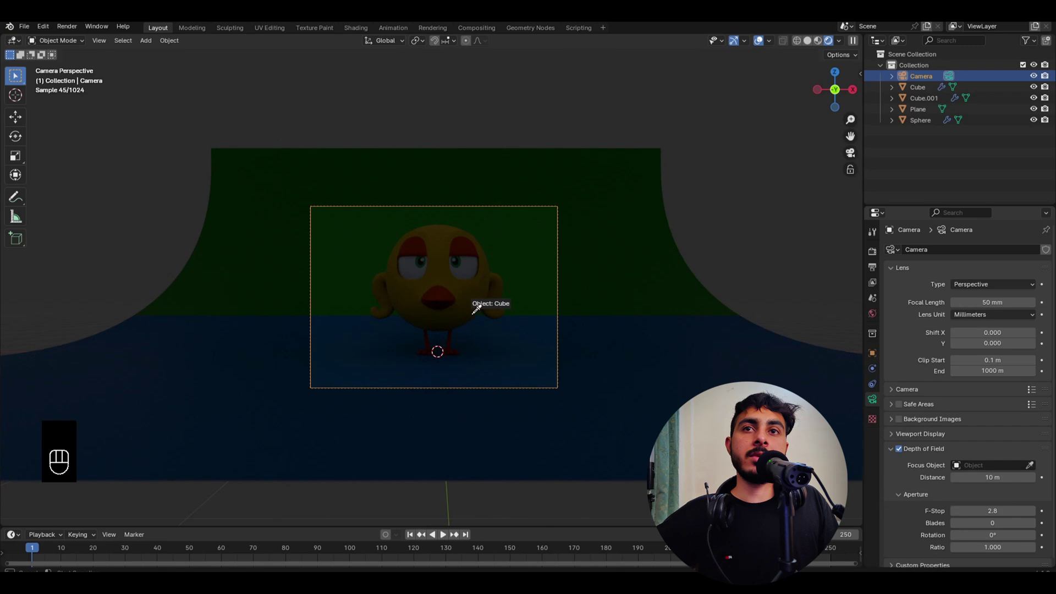
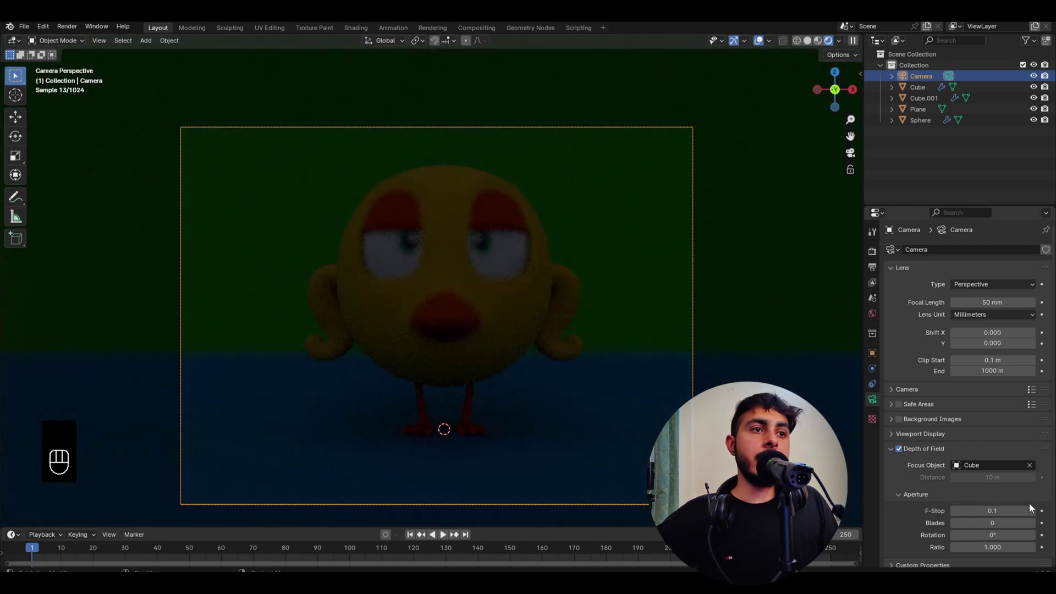
left_click(1038, 516)
left_click(1038, 516)
left_click(1038, 515)
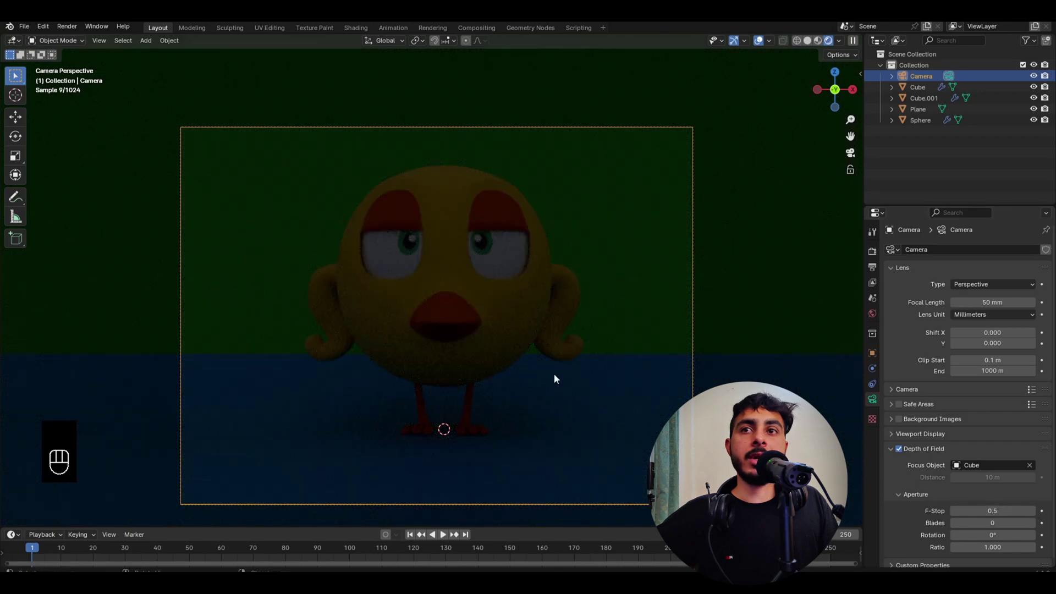
left_click(441, 364)
right_click(441, 364)
key("z")
Inspect the backdrop blur through the camera and return to the camera's depth-of-field settings.
left_click(430, 361)
left_click_drag(352, 325, 387, 335)
left_click_drag(458, 350, 536, 367)
left_click_drag(495, 361, 536, 366)
key("s")
key("g")
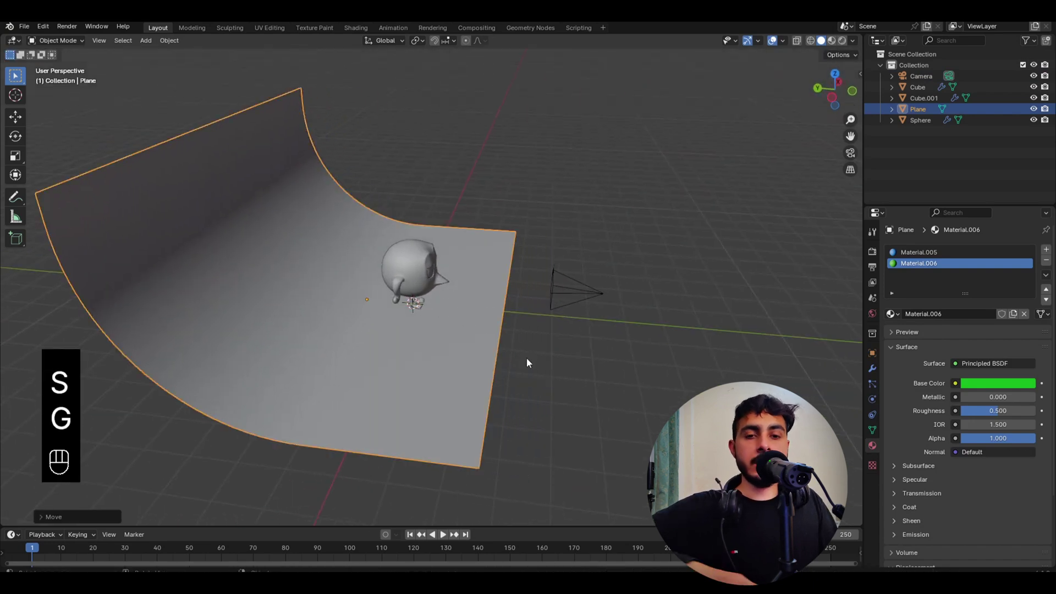
key("g")
key("z")
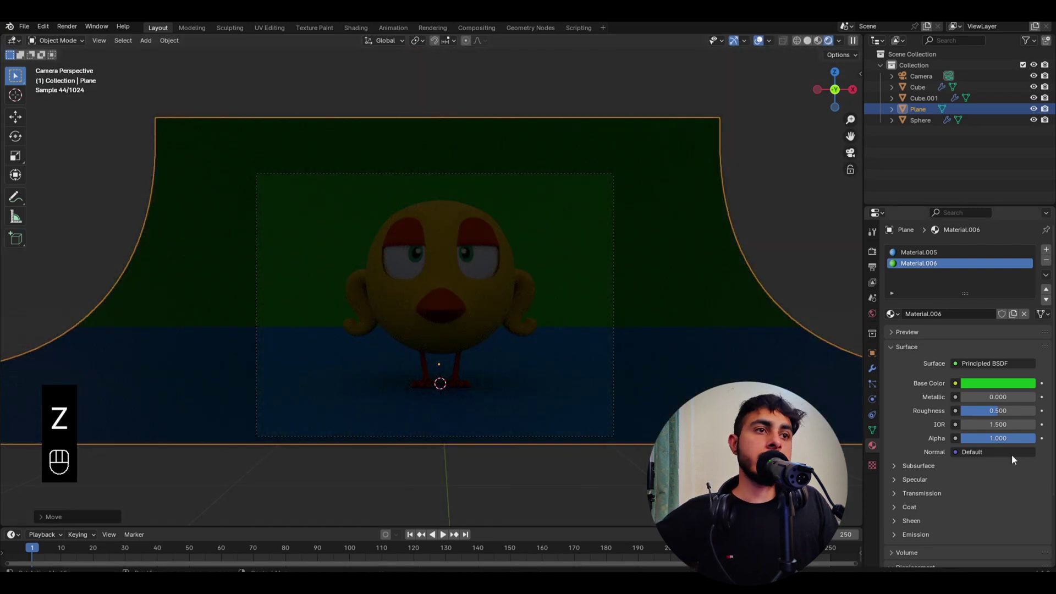
left_click(603, 180)
left_click(605, 178)
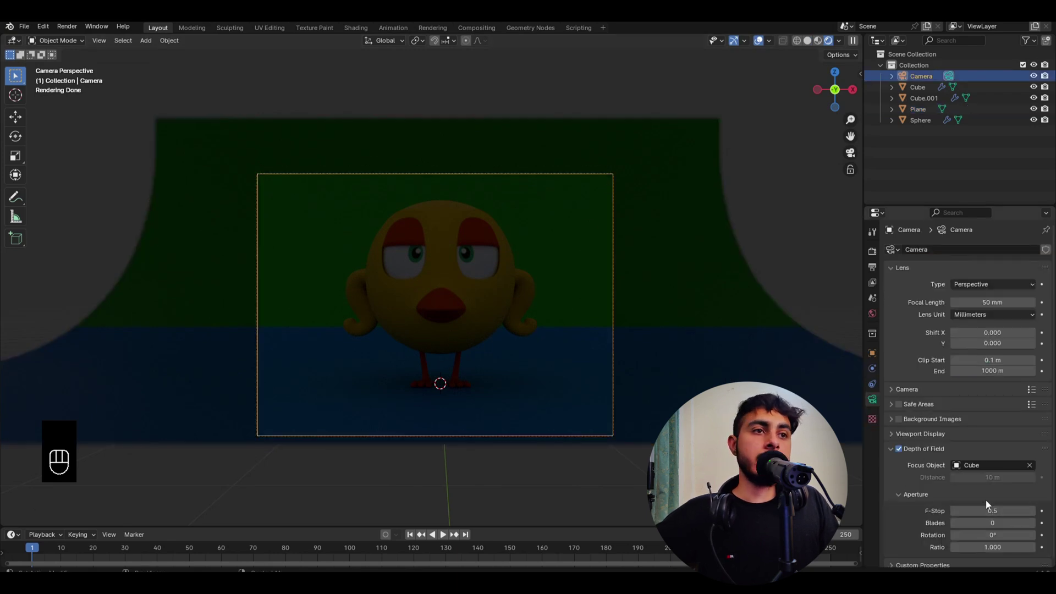
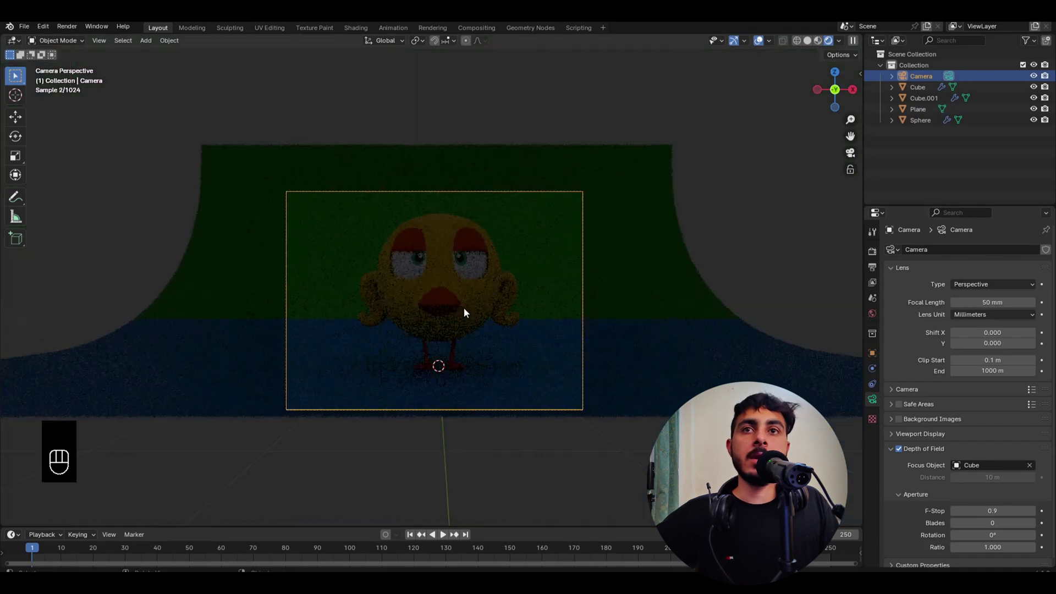
Set the World background colour to near-black, Value around 0.03.
left_click(585, 480)
double_click(871, 322)
left_click(988, 323)
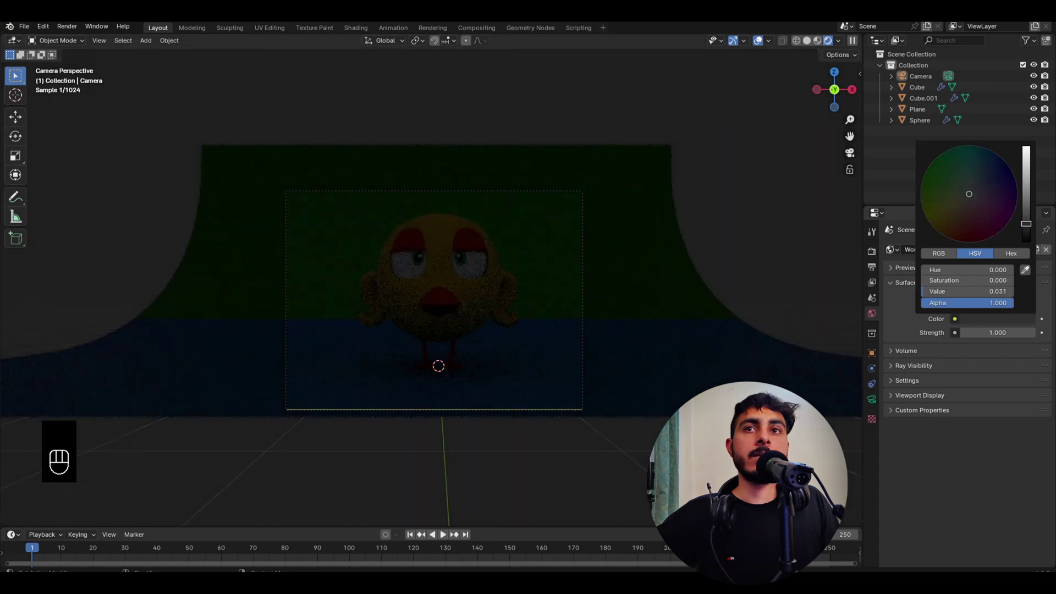
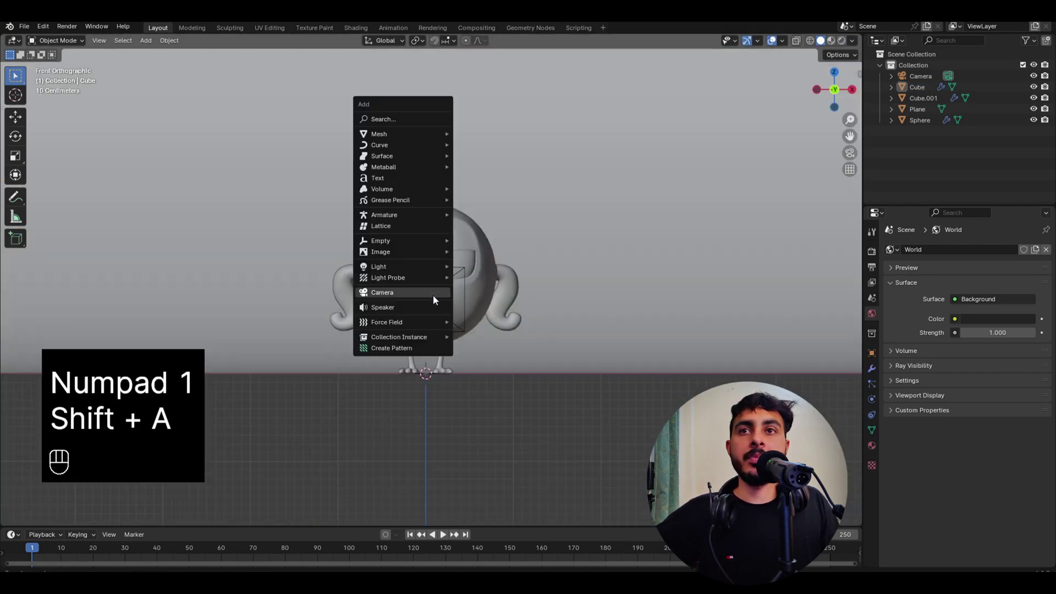
Add an area light above the bird's left, tilt it down at the bird in side view and scale it up.
key("shift+r")
key("g")
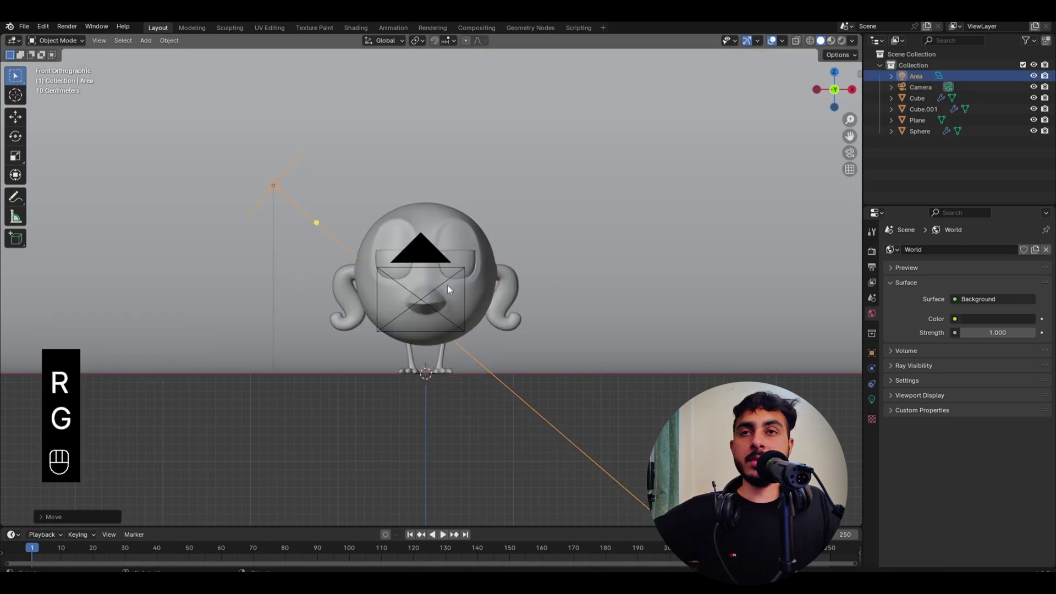
key("g")
key("r")
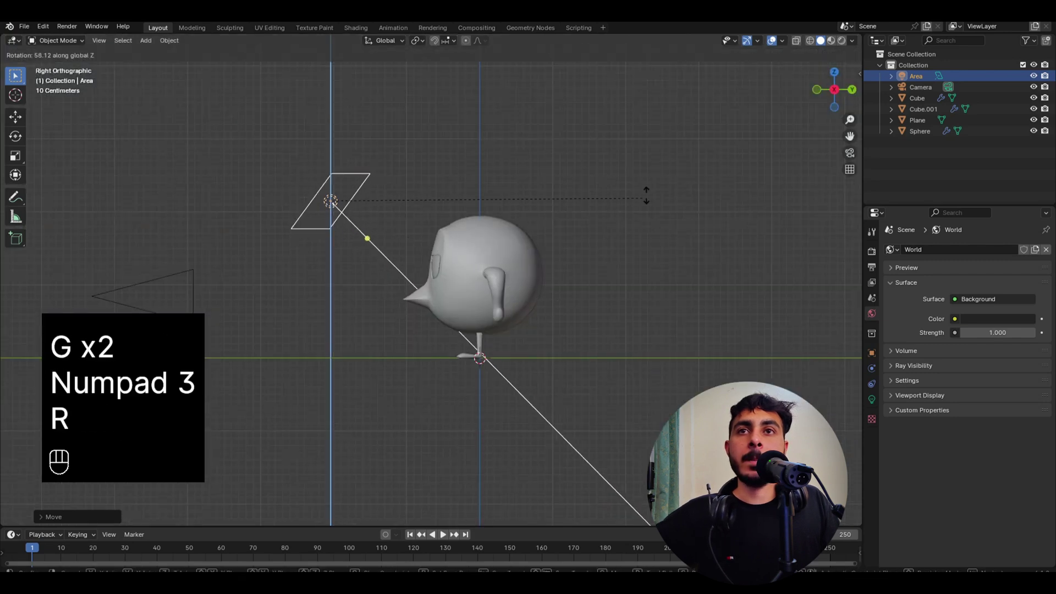
key("r")
key("s")
key("z")
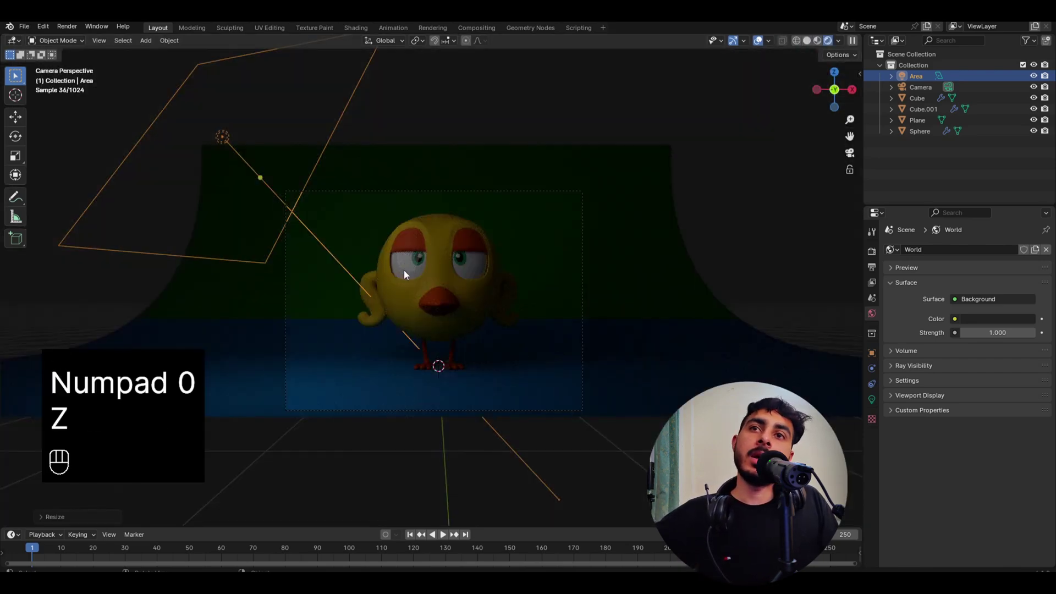
key("s")
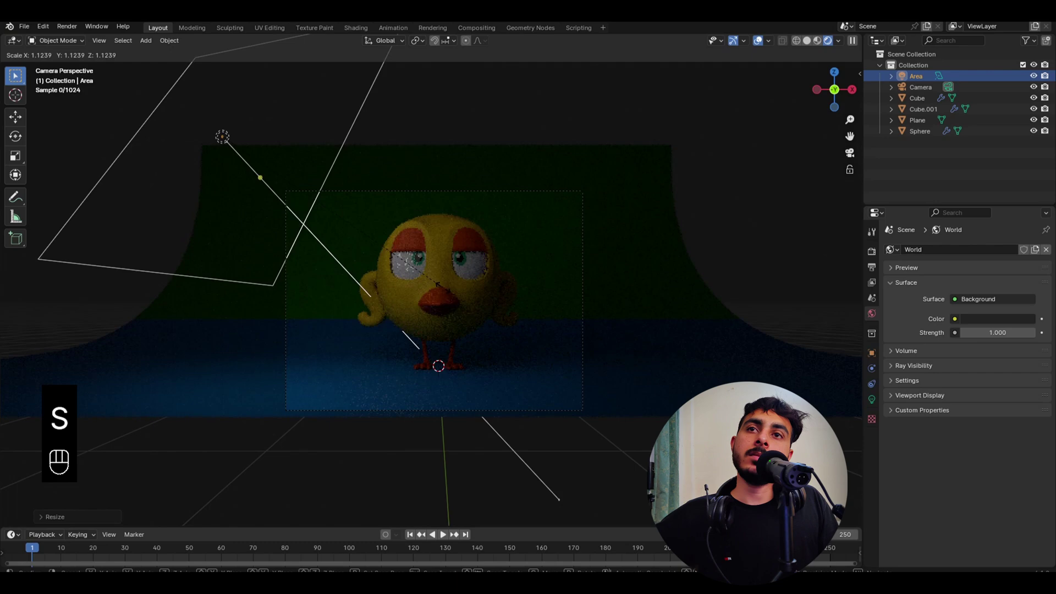
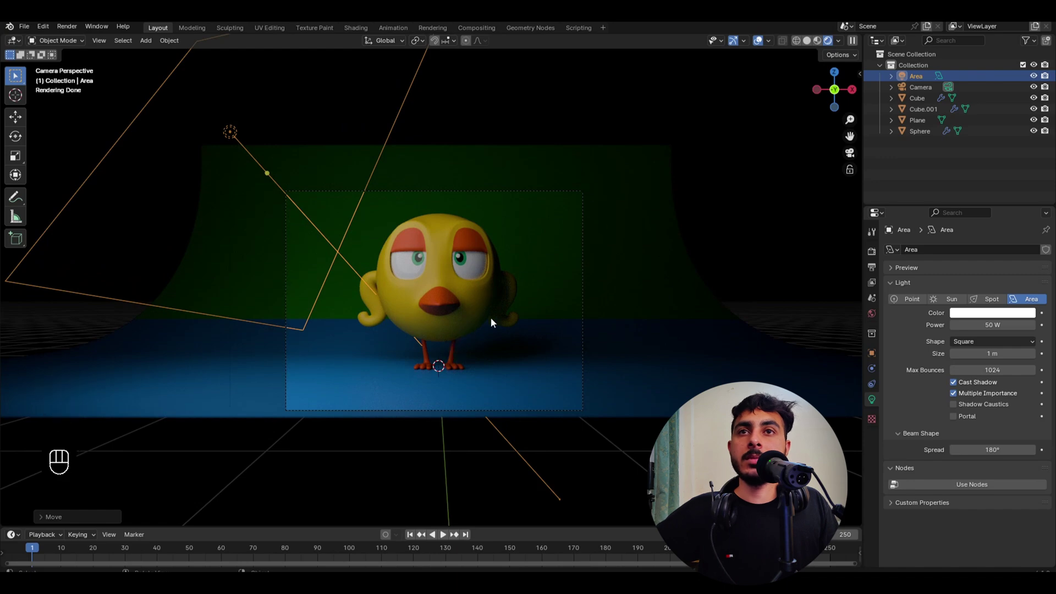
Select the bird's body, eyes and head and rotate them about 14° around the vertical axis.
left_click_drag(509, 307, 462, 316)
key("z")
left_click_drag(544, 293, 515, 342)
key("z")
left_click(496, 290)
key("s")
key("s")
key("z")
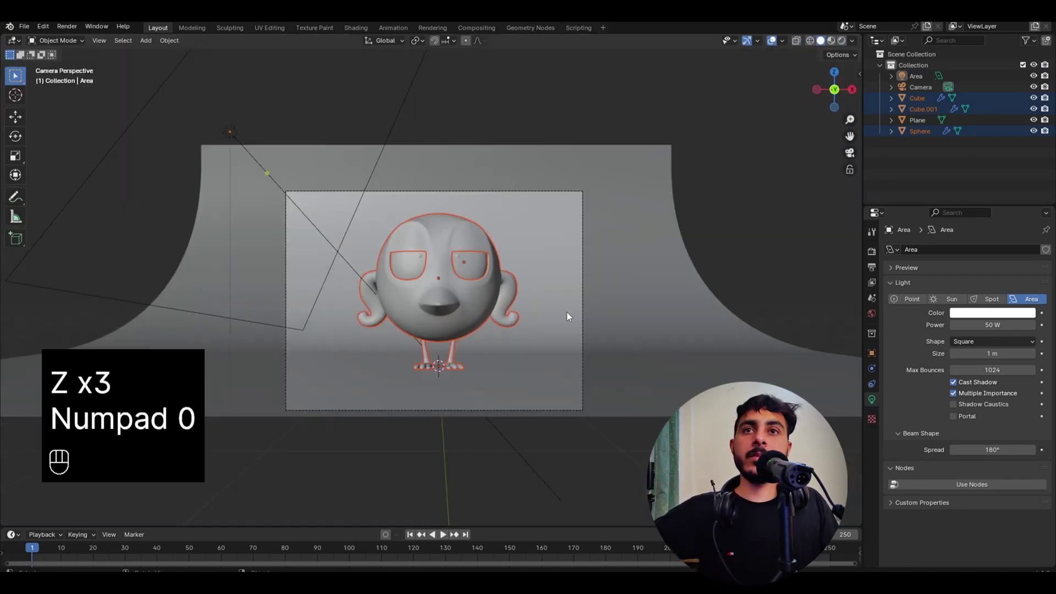
key("r")
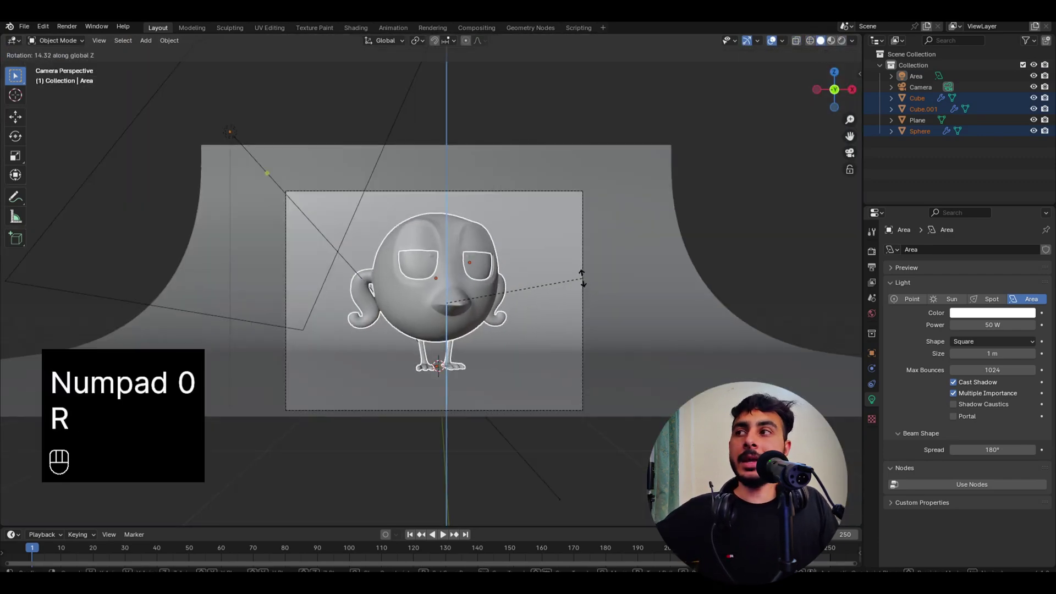
key("z")
Check the turned bird in Material Preview and reframe the camera view on its face.
key("s")
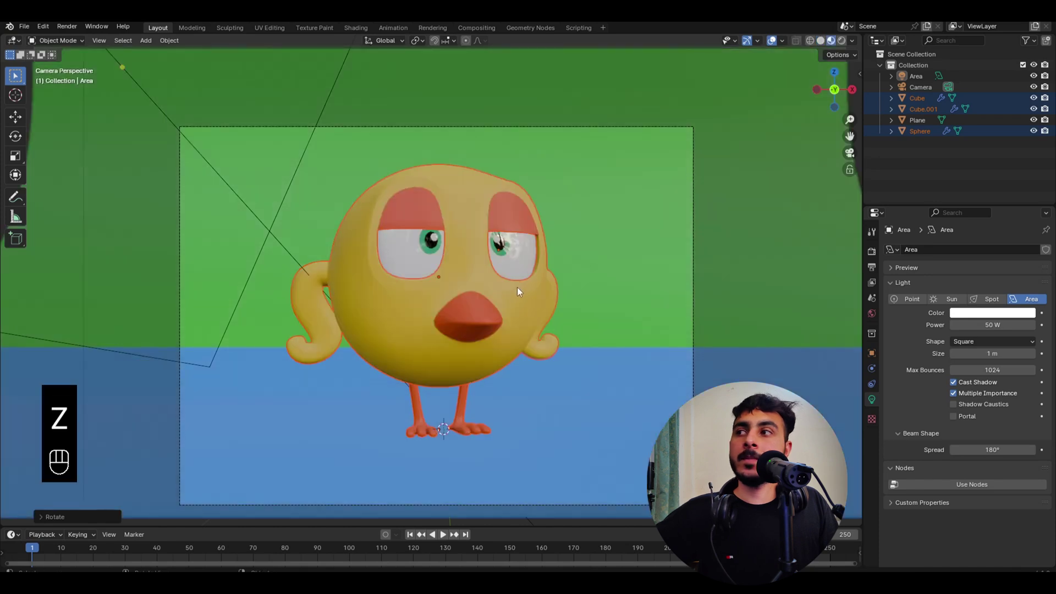
key("r")
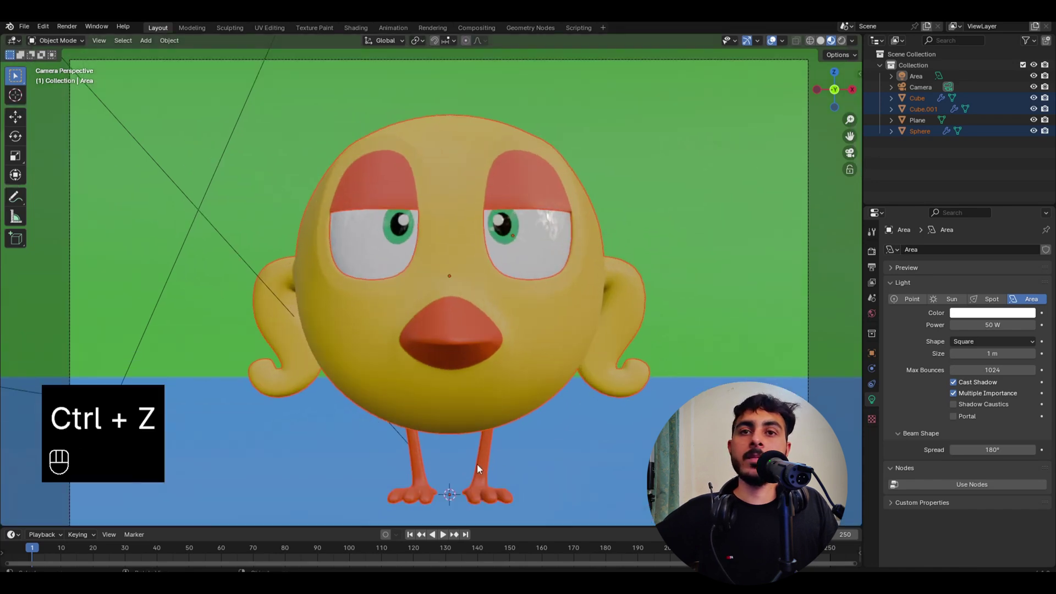
left_click_drag(501, 318, 587, 327)
key("r")
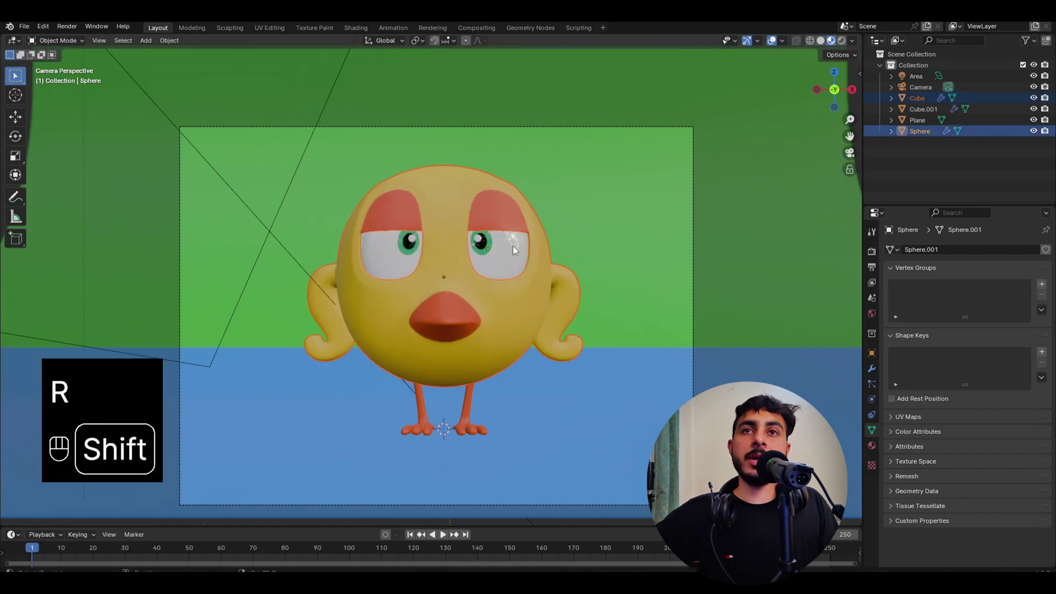
key("g")
key("r")
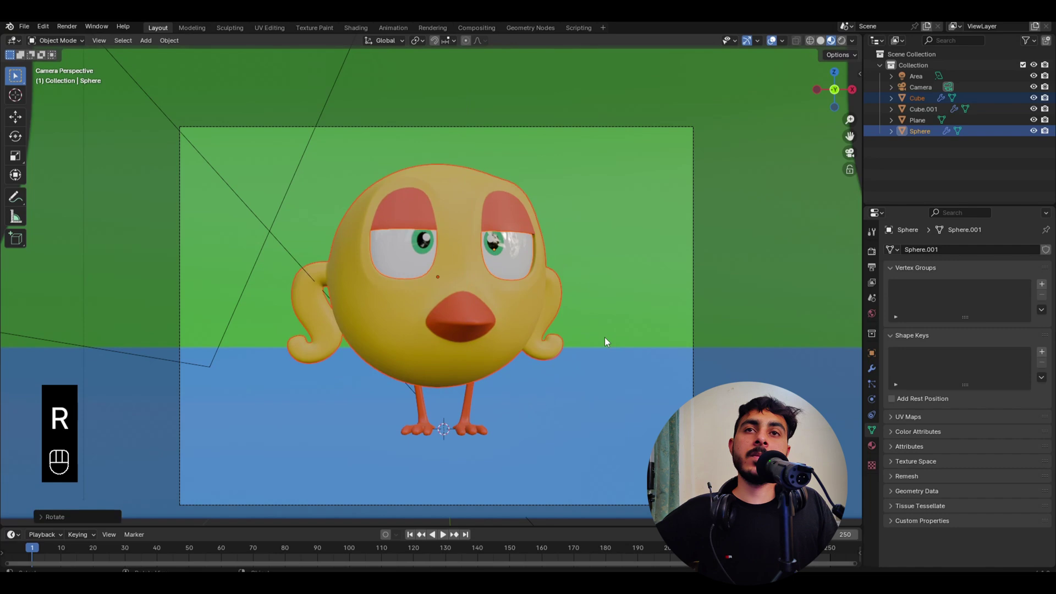
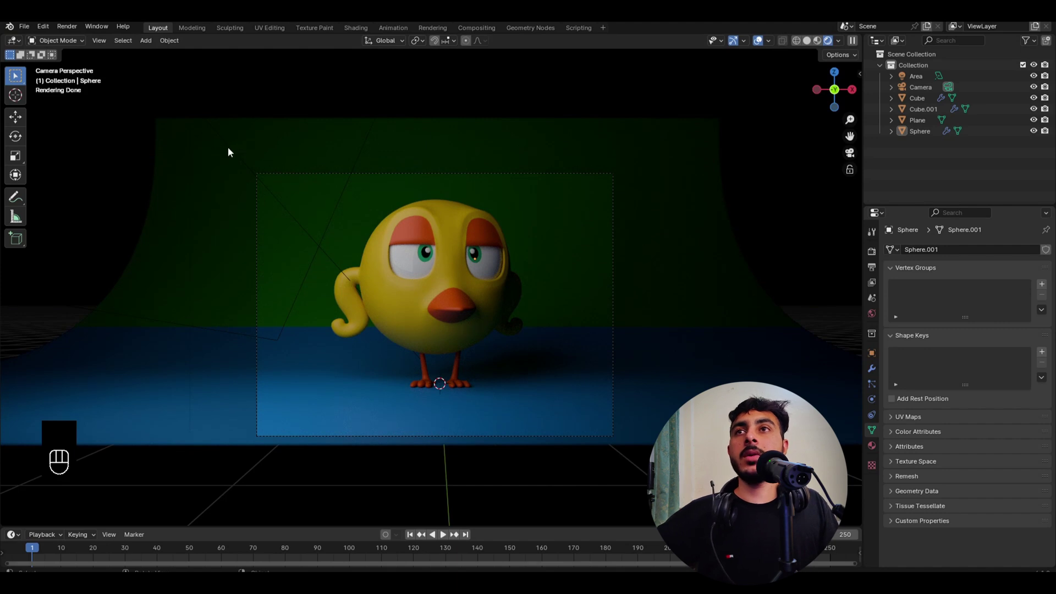
Duplicate the area light to the bird's right side as a 30 W fill.
key("z")
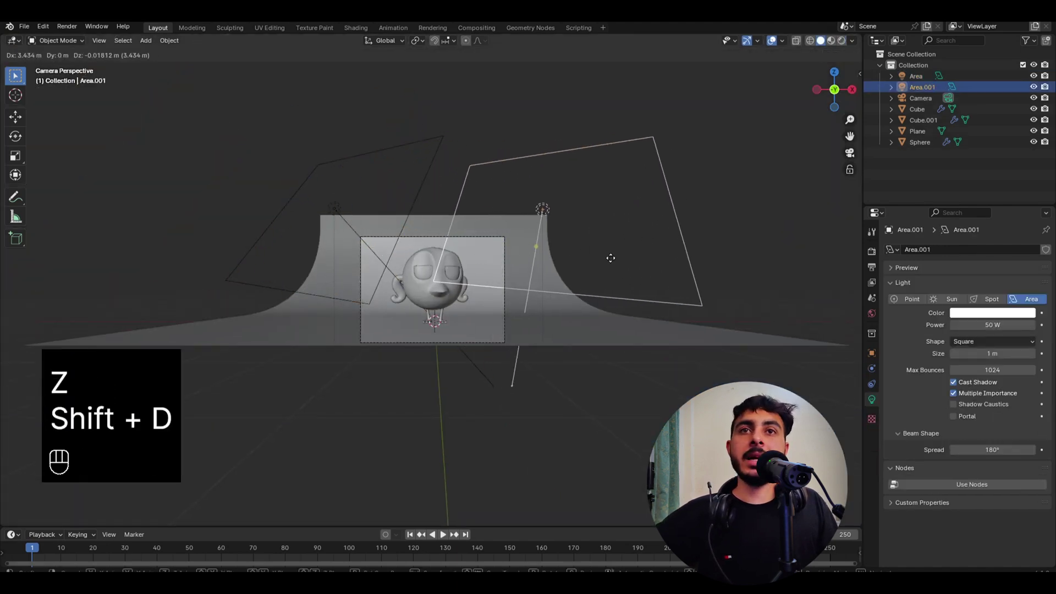
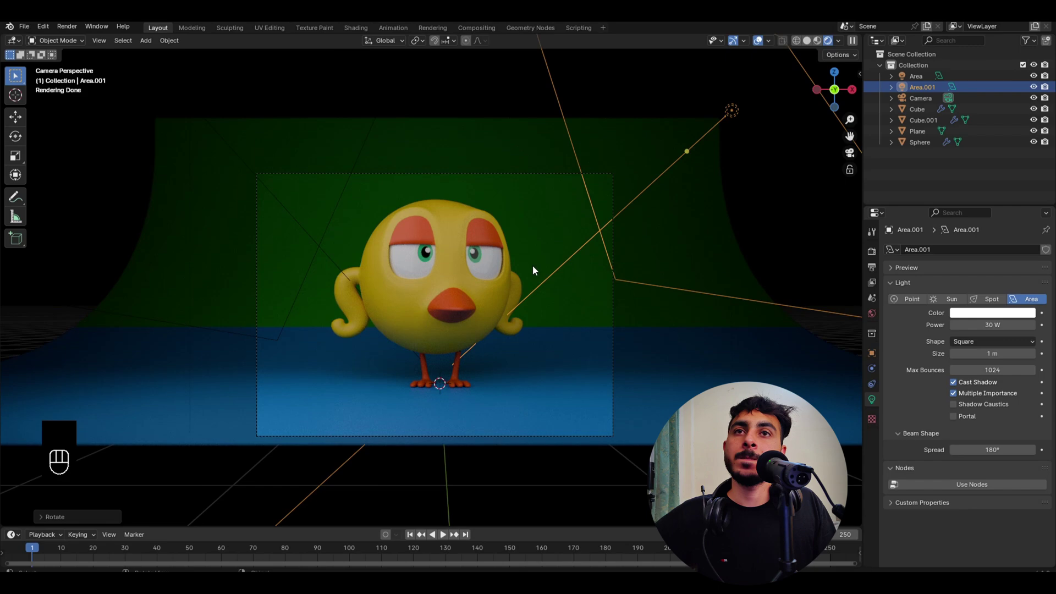
Rotate the third area light toward the bird and check it through the camera.
key("z")
left_click_drag(532, 282, 503, 293)
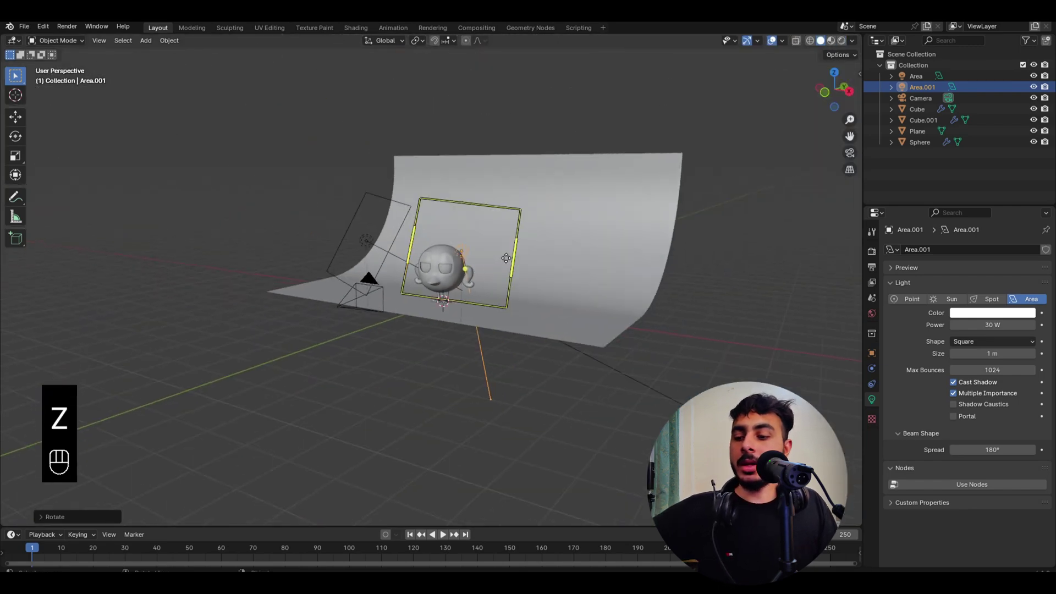
key("s")
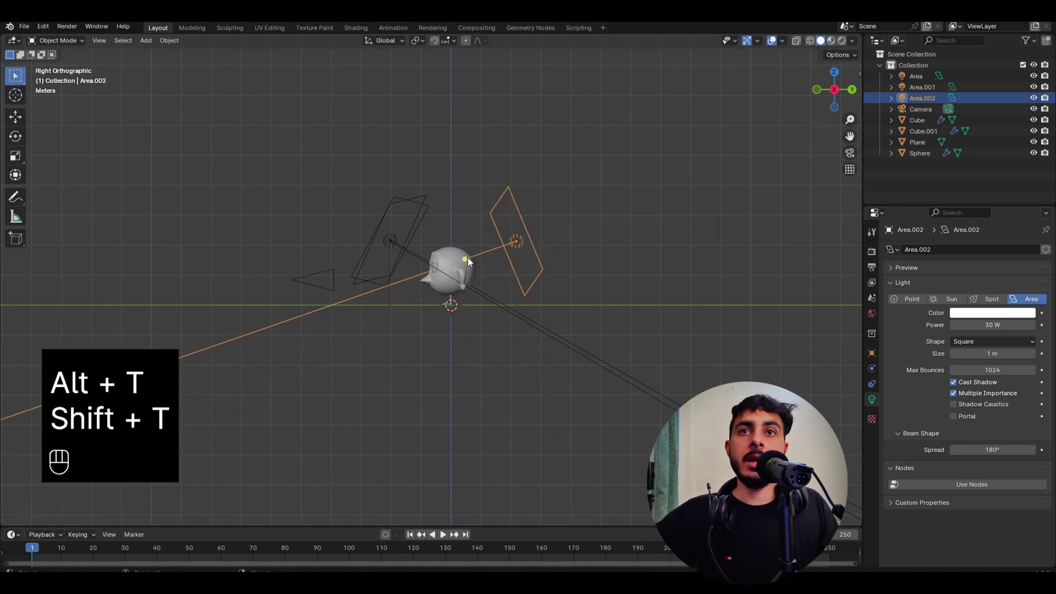
key("g")
key("r")
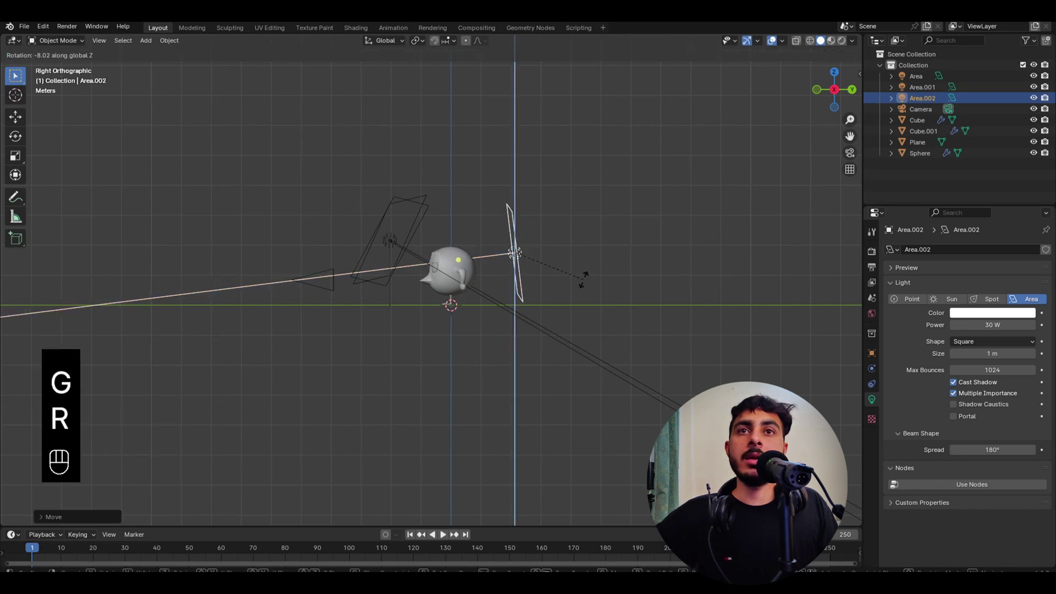
key("s")
key("r")
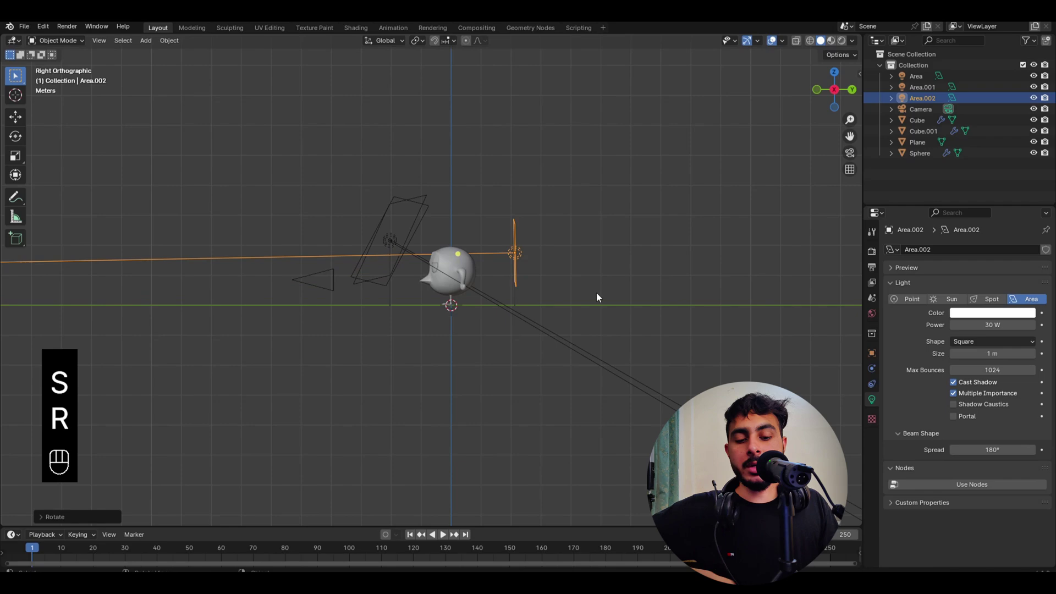
key("z")
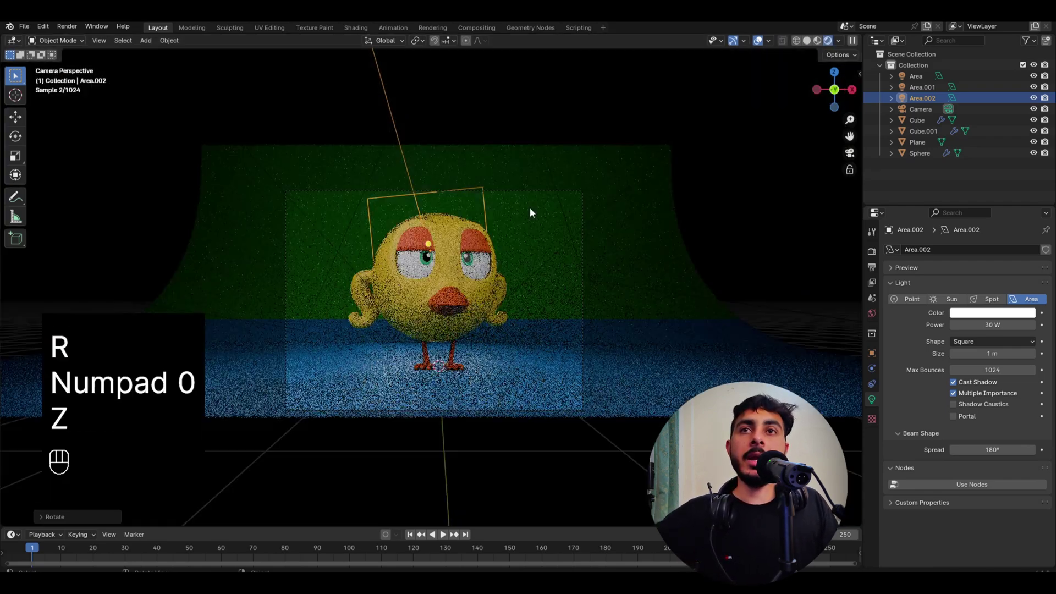
Re-aim and reposition the light high on the bird's right in Right Ortho view, then enlarge its coverage.
key("g")
key("g")
key("r")
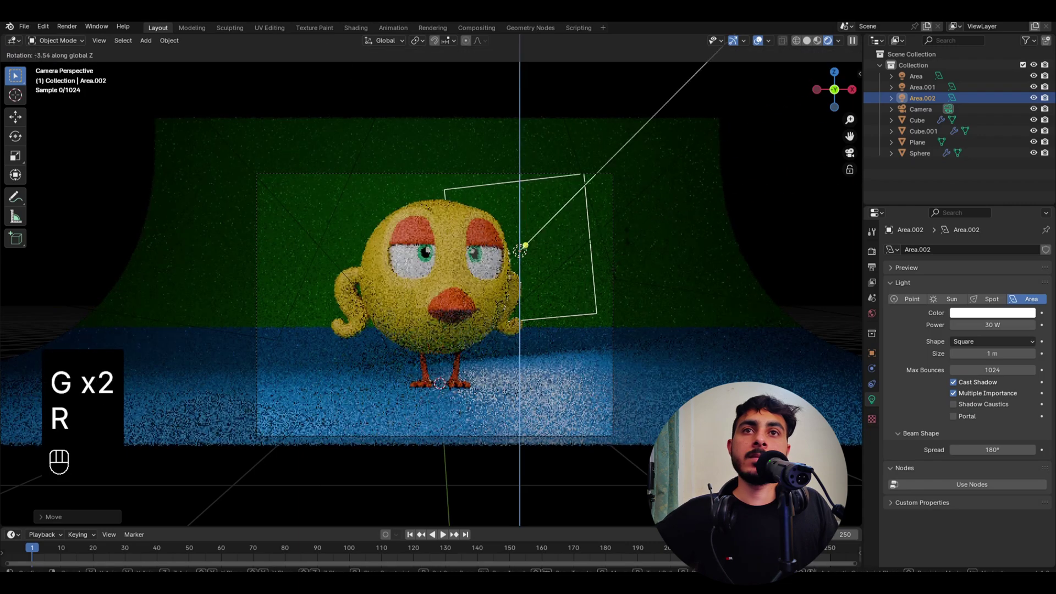
key("g")
key("r")
key("r")
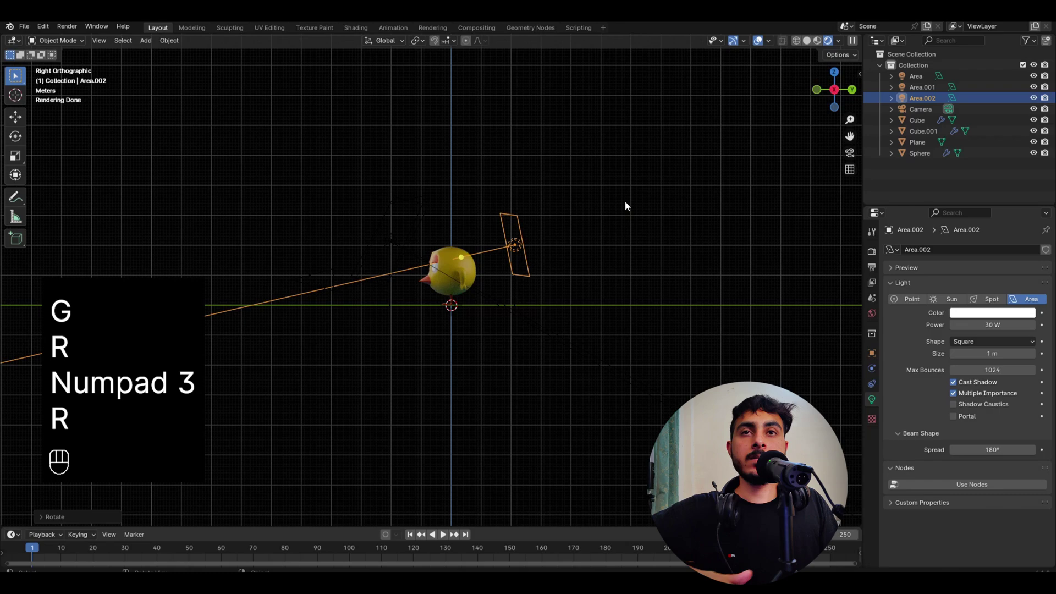
key("g")
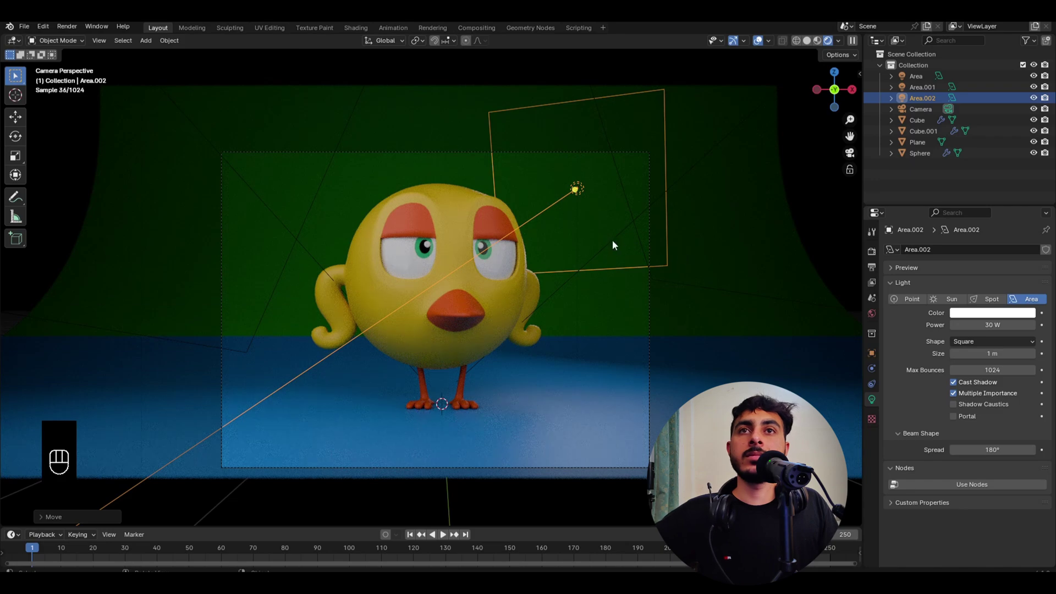
key("s")
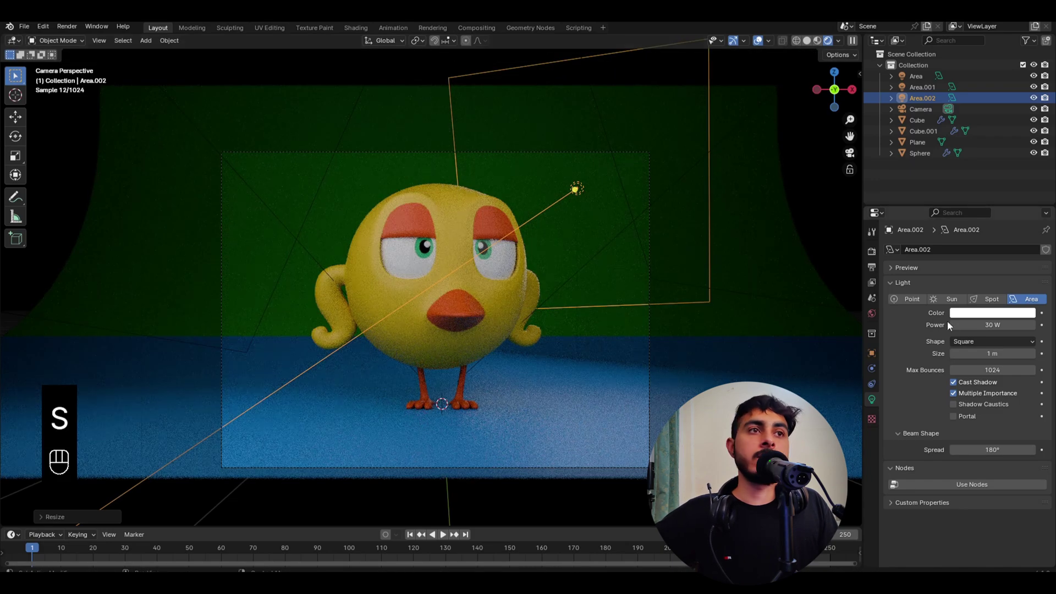
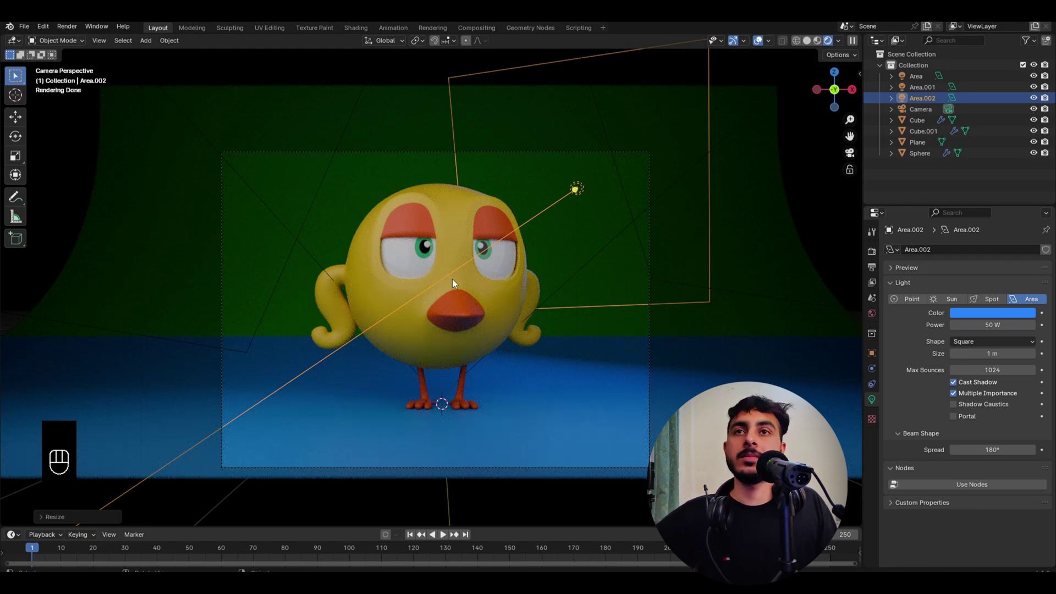
Select the bird's eyeball sphere, enter Edit Mode and select its eye faces for adjustment.
key("z")
left_click(518, 310)
key("s")
left_click_drag(524, 279, 491, 311)
left_click_drag(631, 321, 631, 349)
key("Tab")
key("a")
key("g")
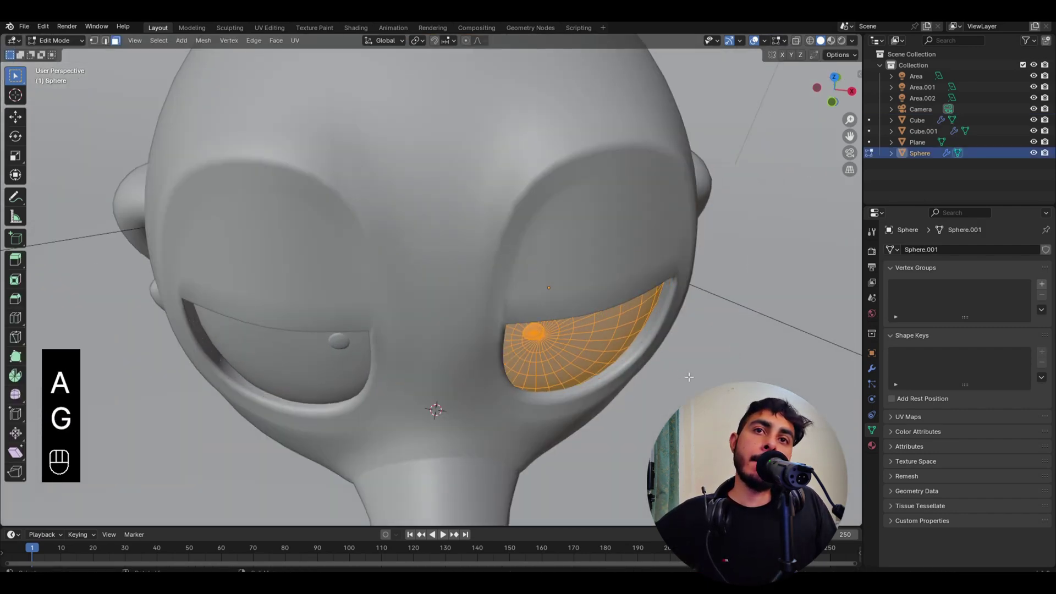
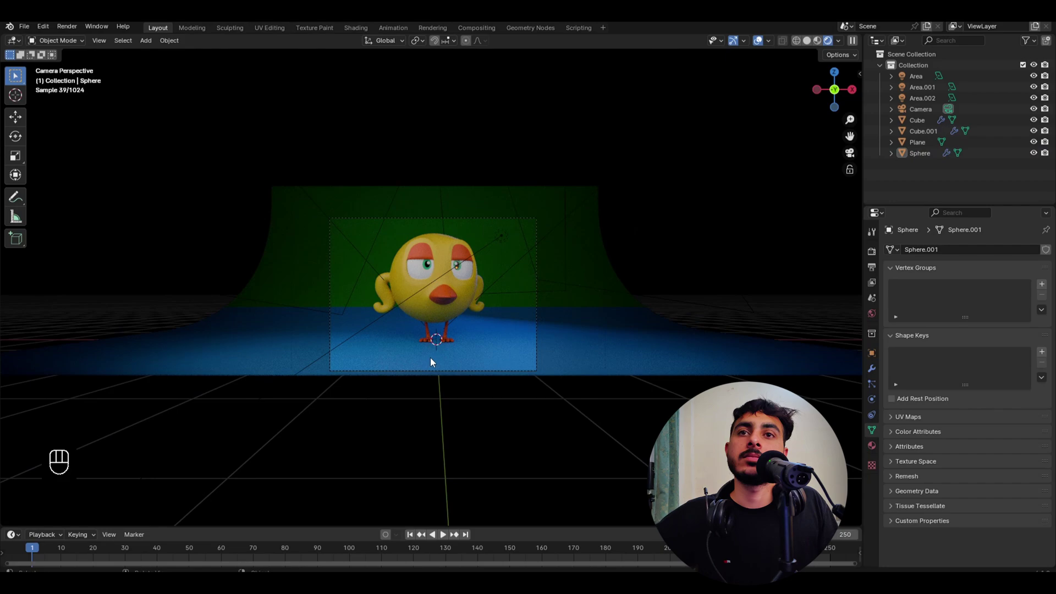
Move the camera closer to the bird along its front-back axis and confirm the position.
left_click(539, 387)
left_click(541, 394)
key("g")
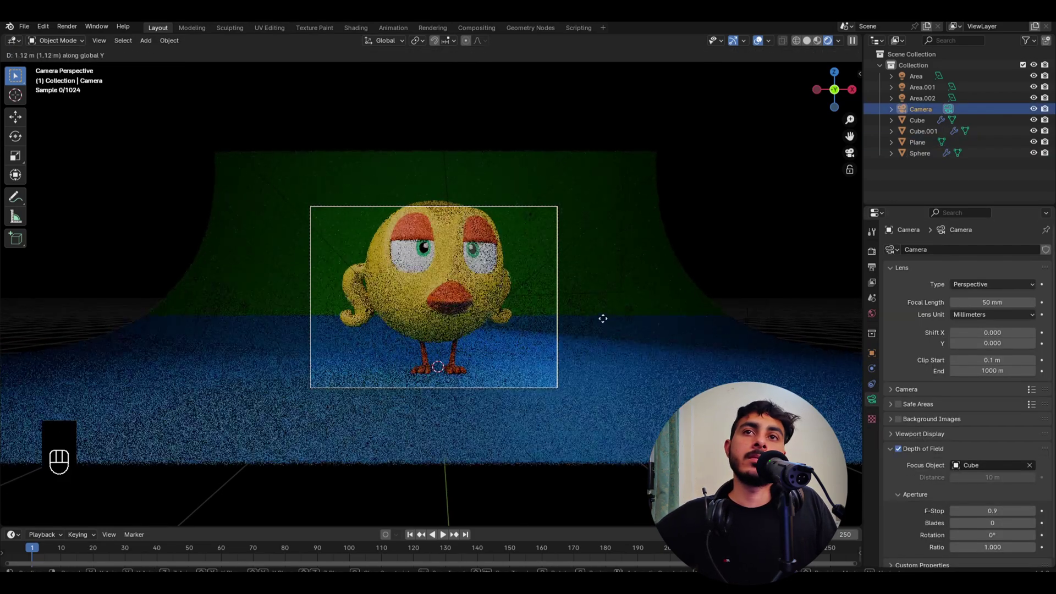
key("g")
left_click_drag(996, 289, 985, 312)
key("g")
key("g")
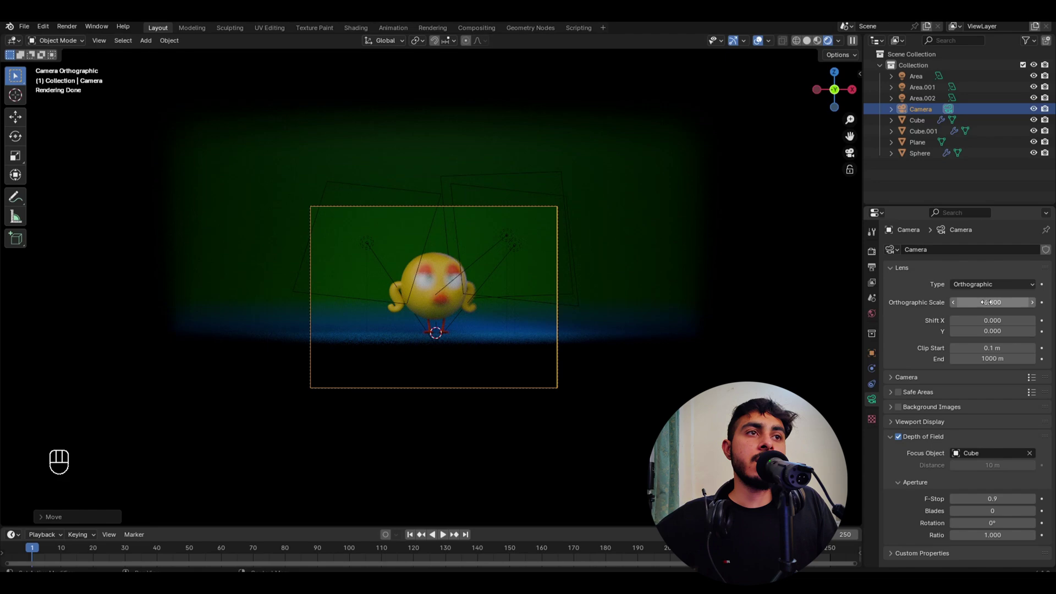
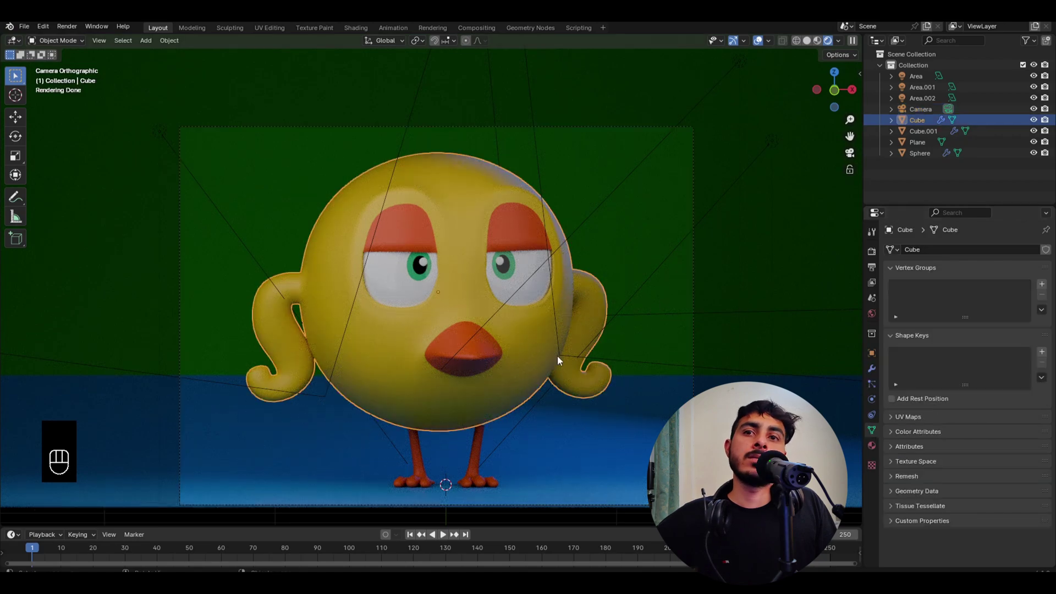
Duplicate an area light, place it near the bird and switch to Right Ortho view.
left_click_drag(485, 426, 496, 369)
key("z")
left_click_drag(613, 338, 565, 333)
left_click(376, 237)
key("r")
key("space")
key("alt+space")
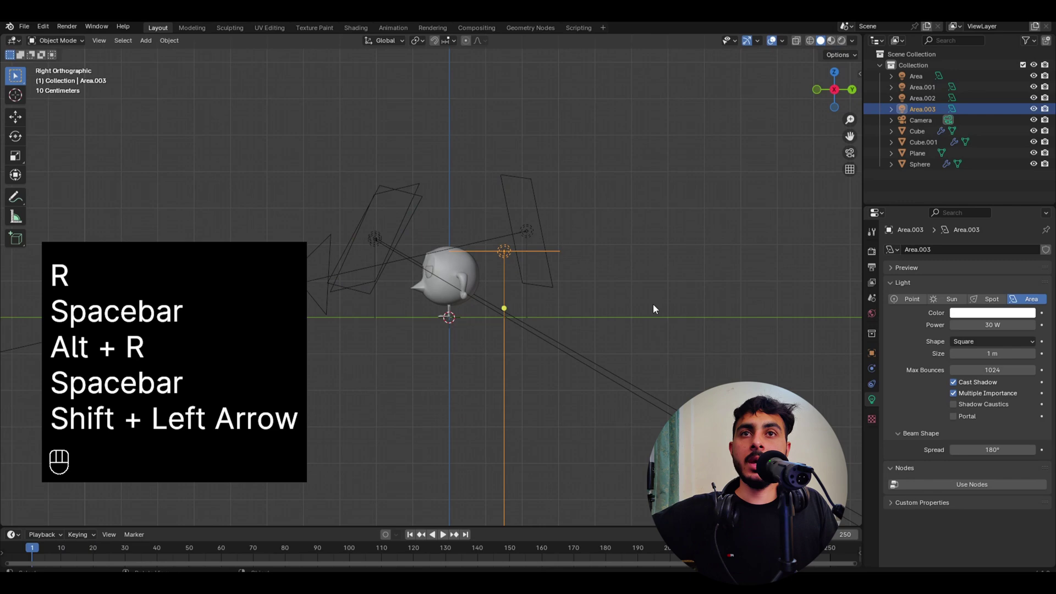
Move the new light above the bird's head, tilt it downward and resize it in the camera view.
key("shift+r")
key("c")
key("z")
left_click_drag(496, 240, 590, 243)
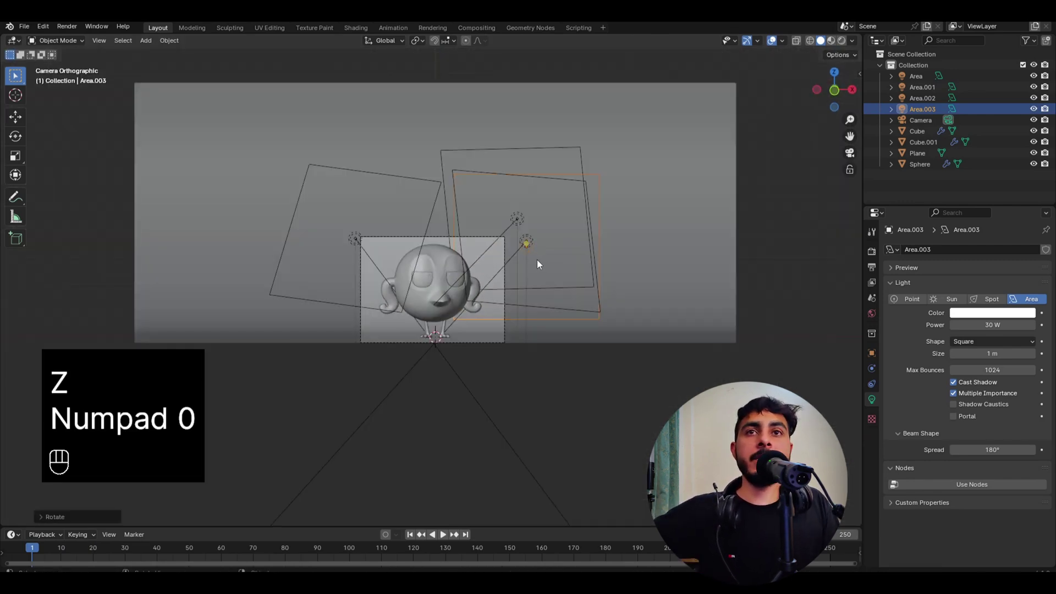
key("g")
key("g")
key("z")
key("s")
key("s")
key("g")
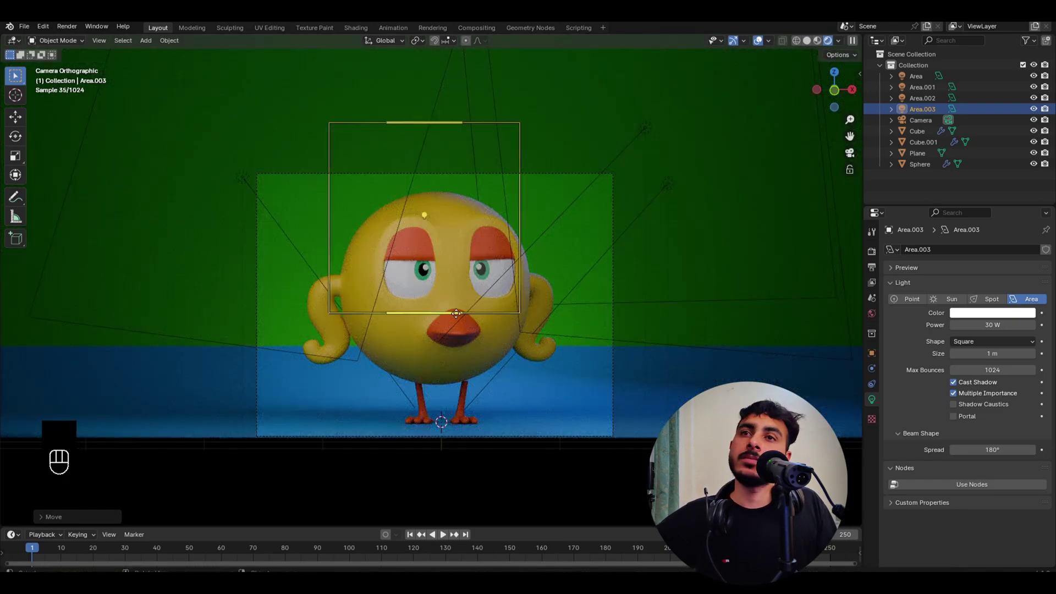
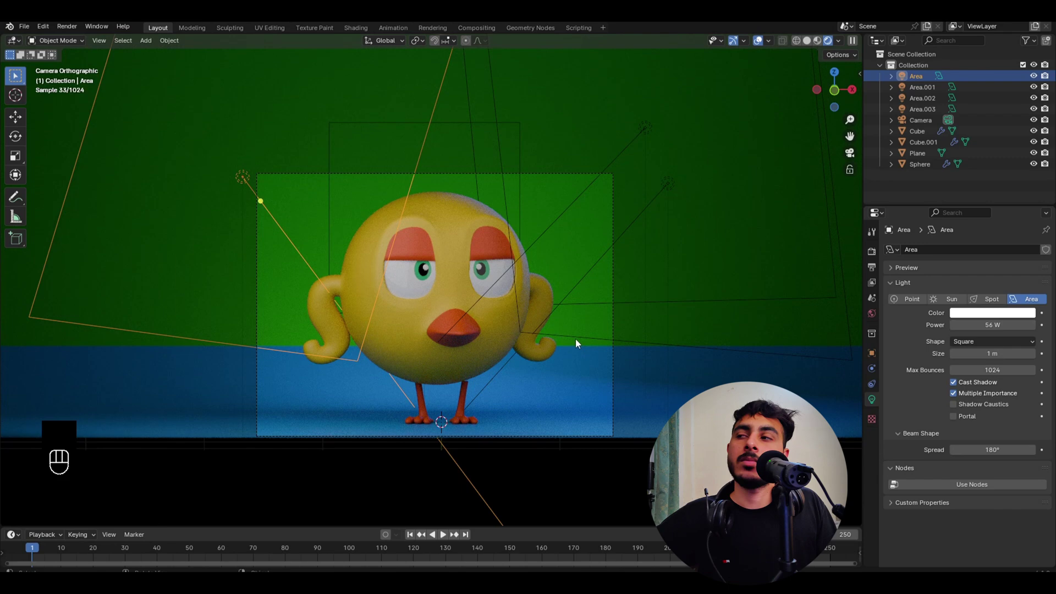
Set the Color Management look to High Contrast in Render Properties.
left_click_drag(662, 427, 972, 562)
left_click_drag(973, 513, 1028, 532)
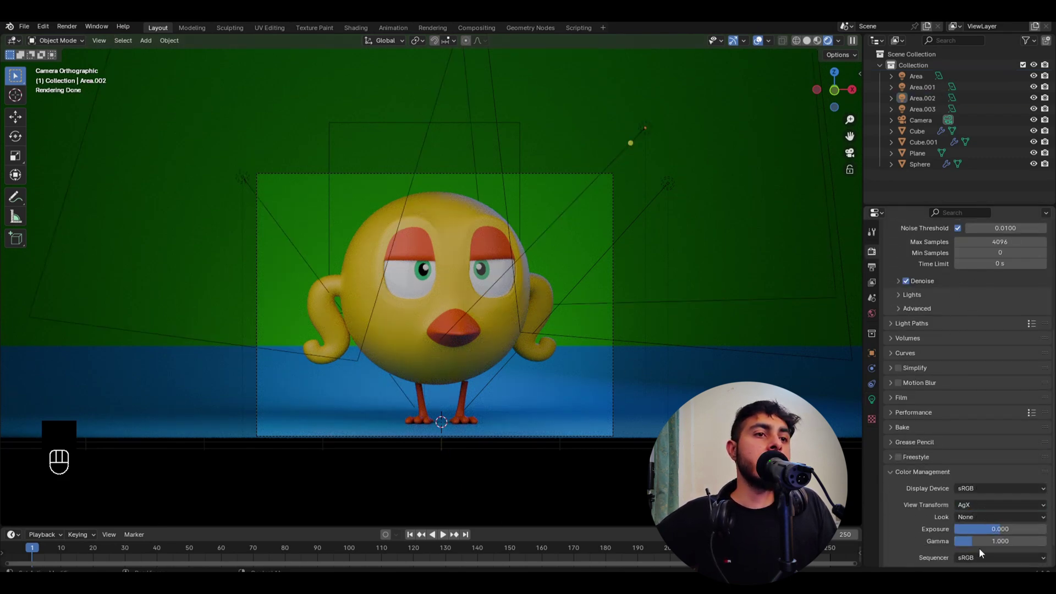
left_click(977, 512)
left_click_drag(978, 517, 897, 456)
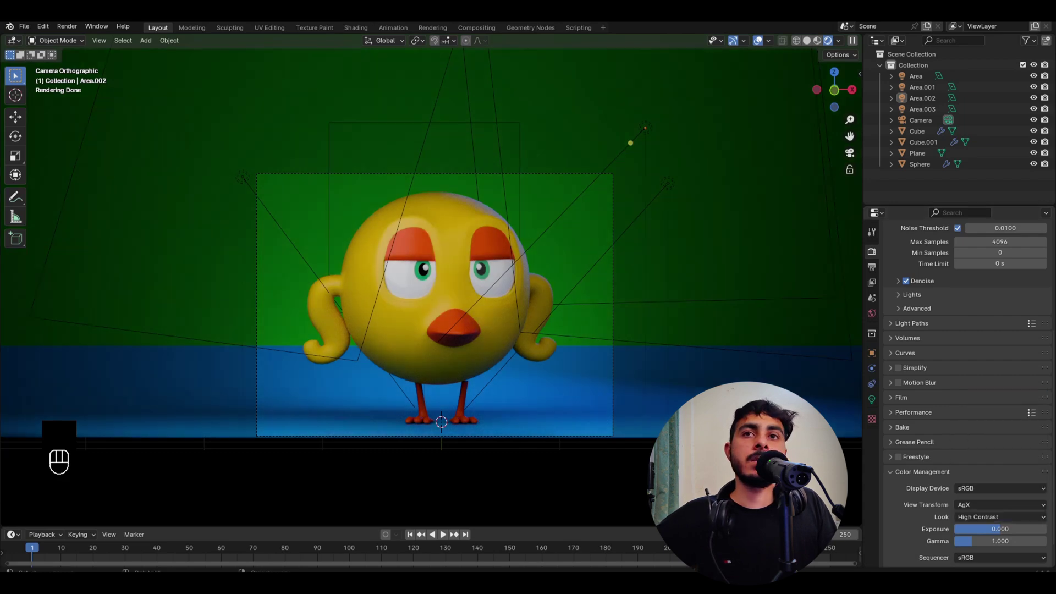
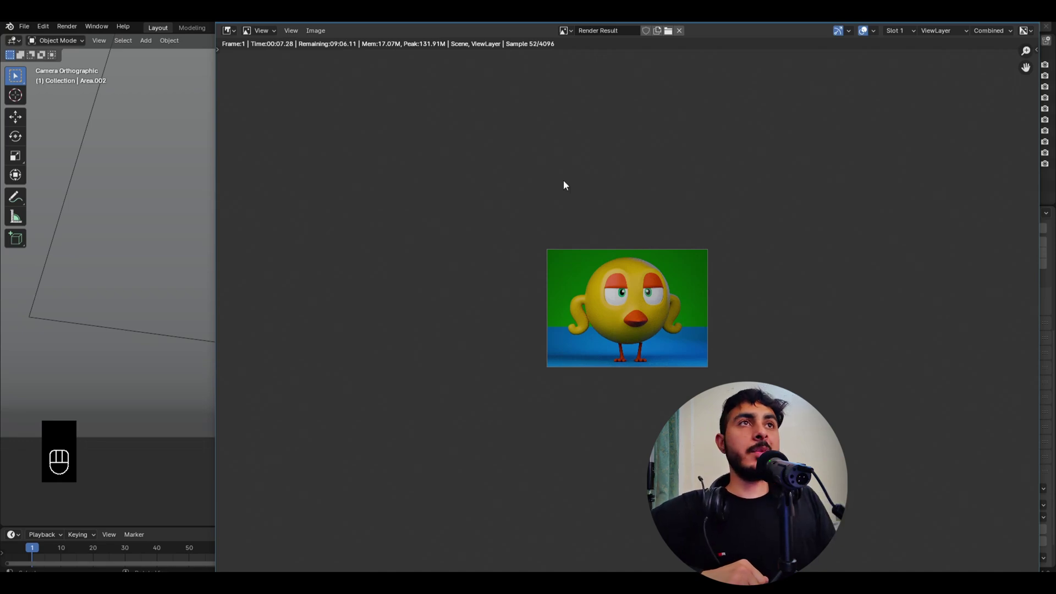
Close the test render and start moving new objects beside the bird in the viewport.
left_click(446, 452)
key("z")
key("g")
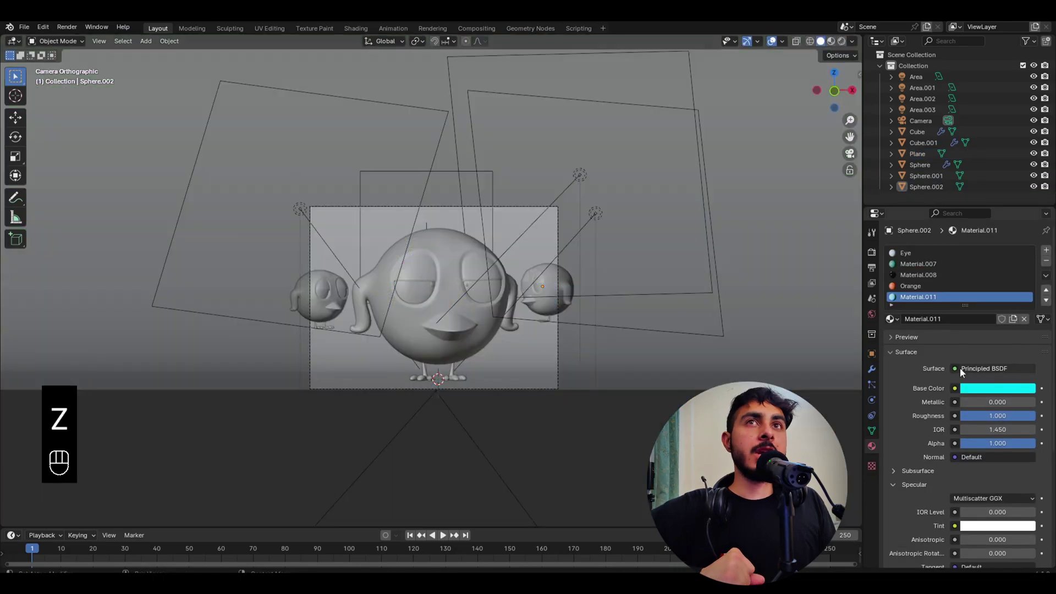